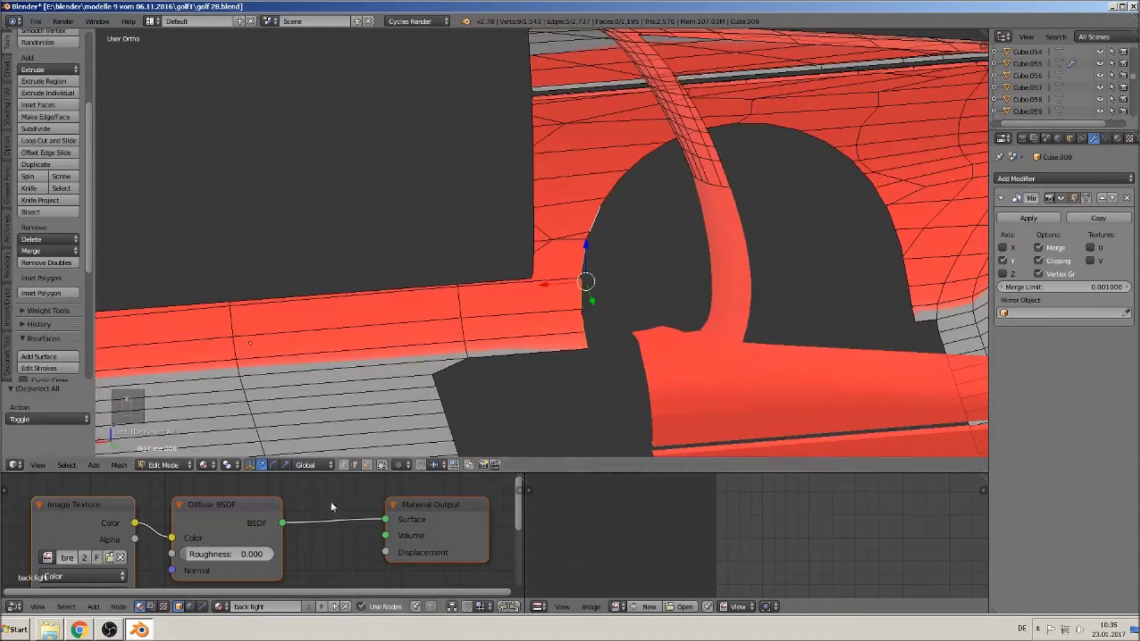
Step: Extrude a new vertex from the body's edge down toward the rear wheel arch
key(a)
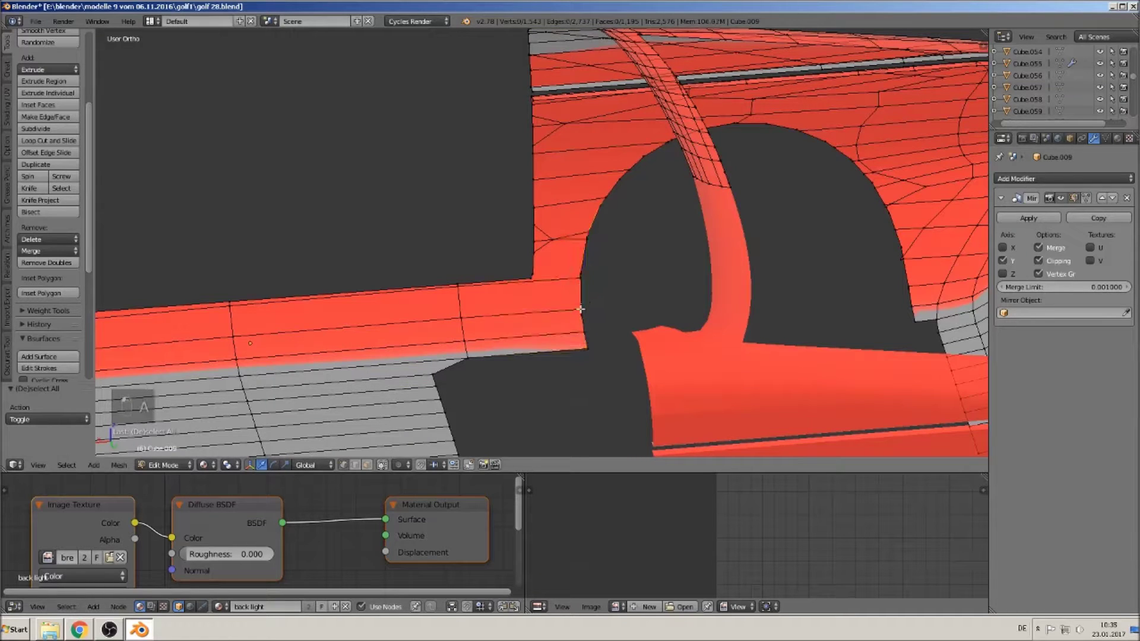
key(c)
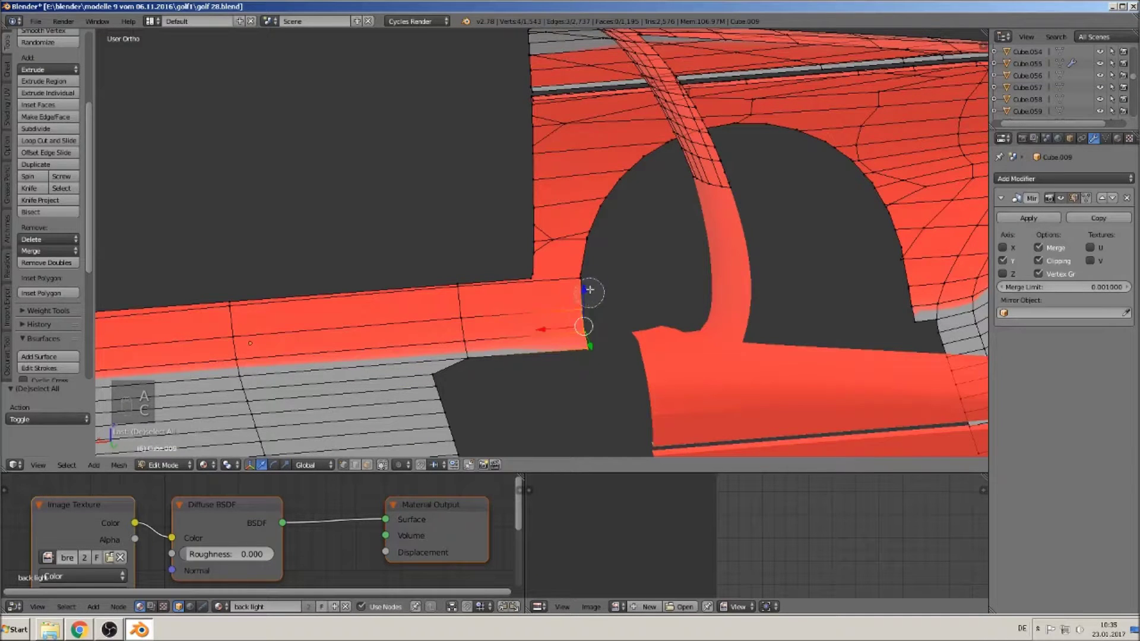
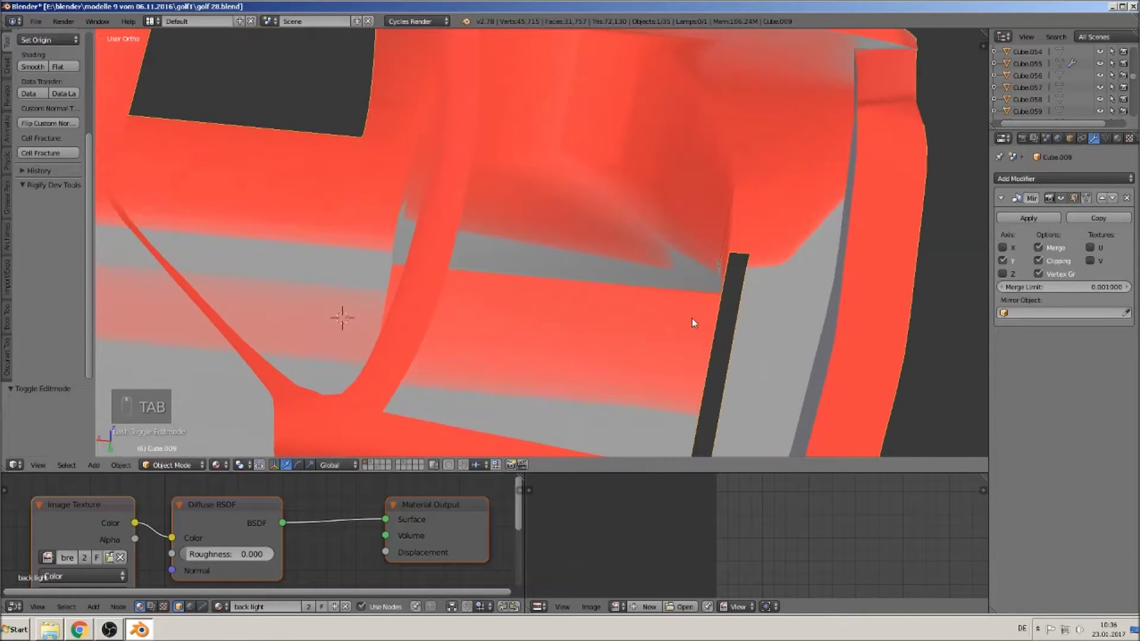
Step: Extrude the sill edge loop inward to close the gap beside the door opening
key(Tab)
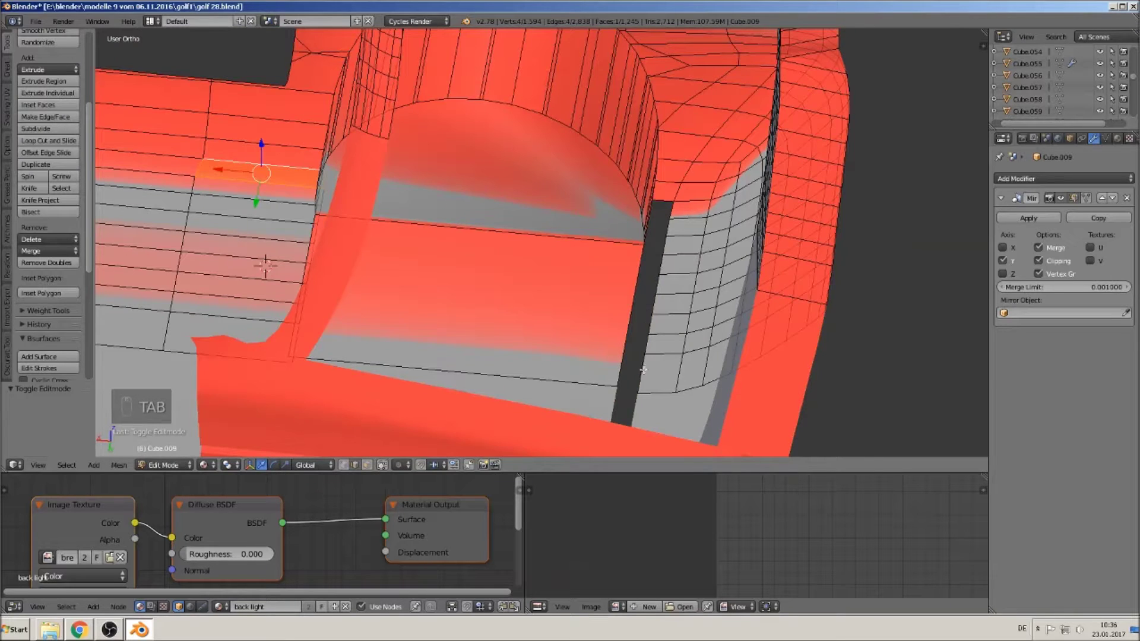
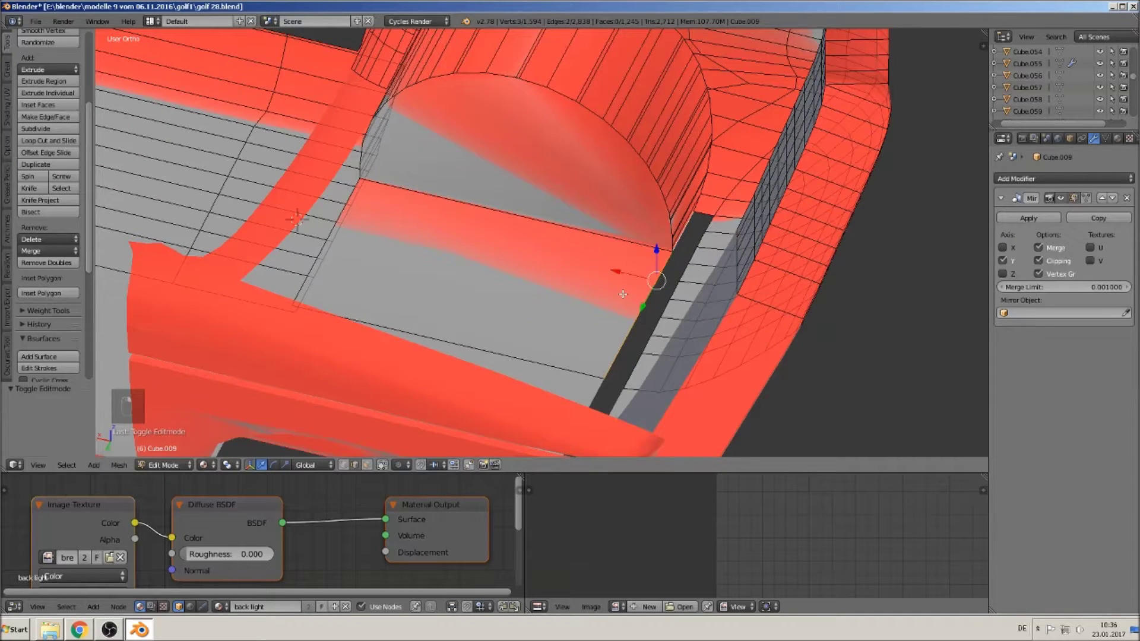
key(e)
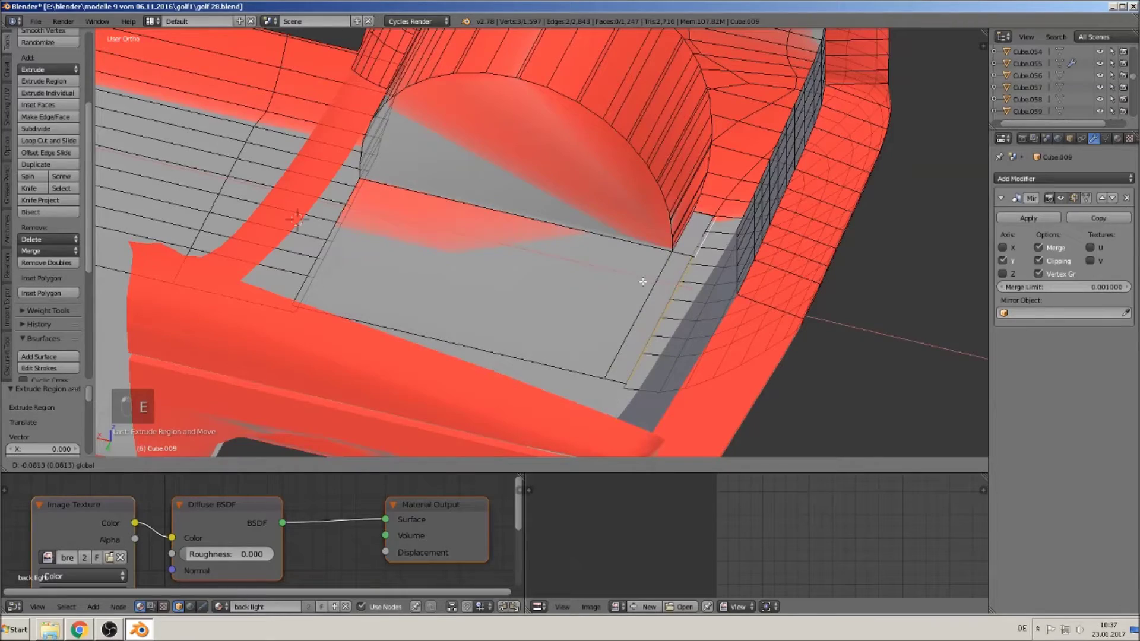
key(Tab)
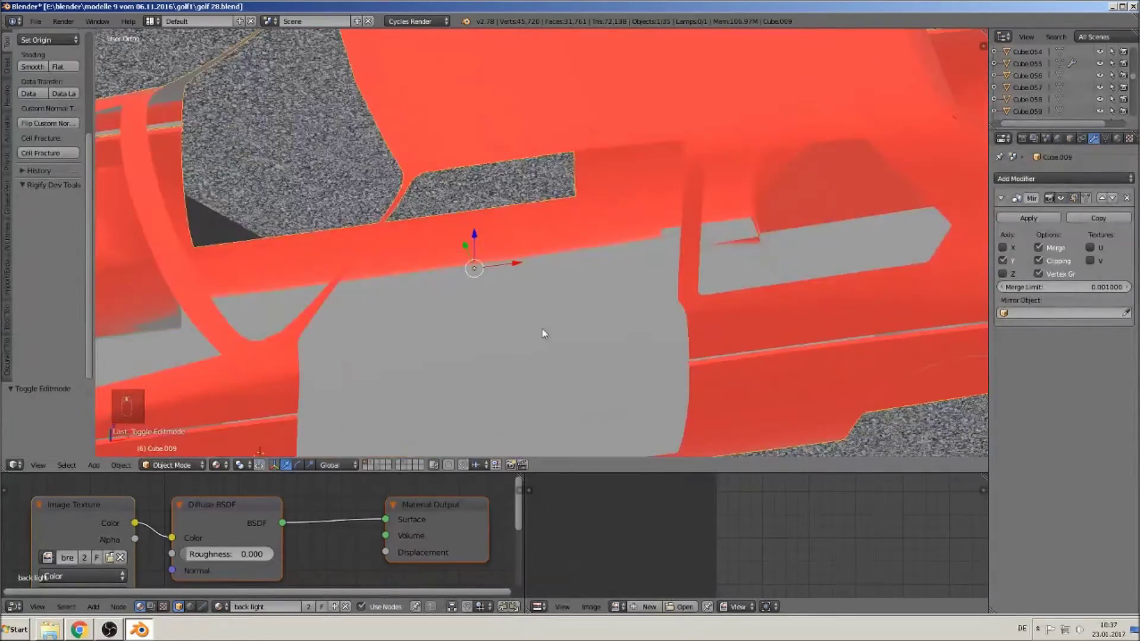
Step: Orbit to the detached red door and select it with its handle area in view
drag(451, 300, 564, 295)
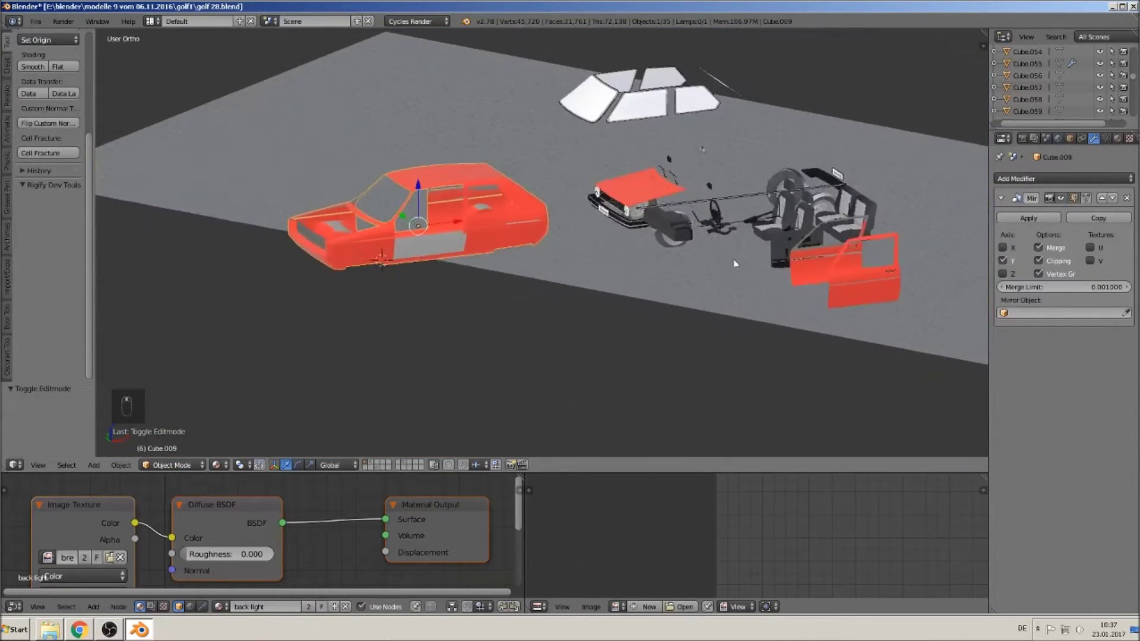
drag(671, 245, 561, 257)
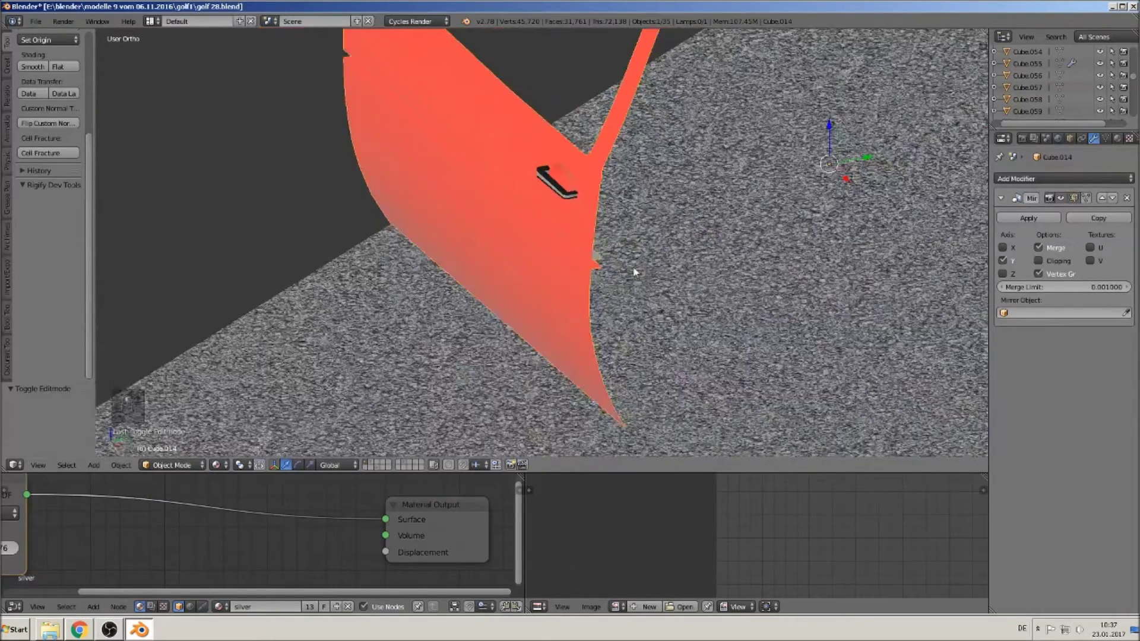
middle_click(518, 326)
drag(929, 278, 915, 221)
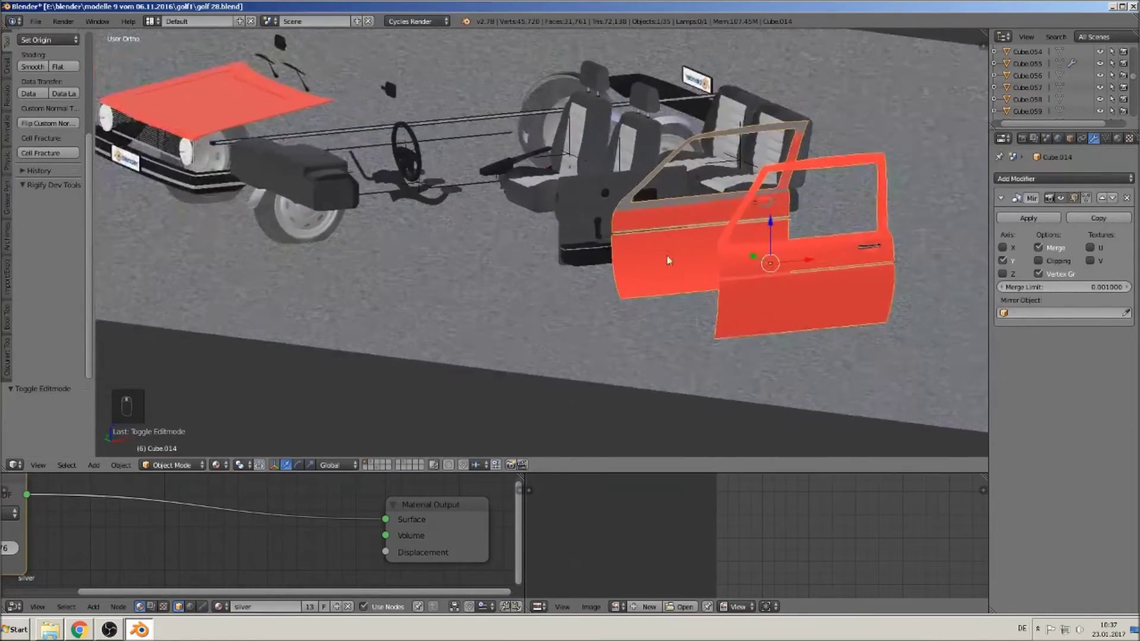
drag(473, 77, 498, 129)
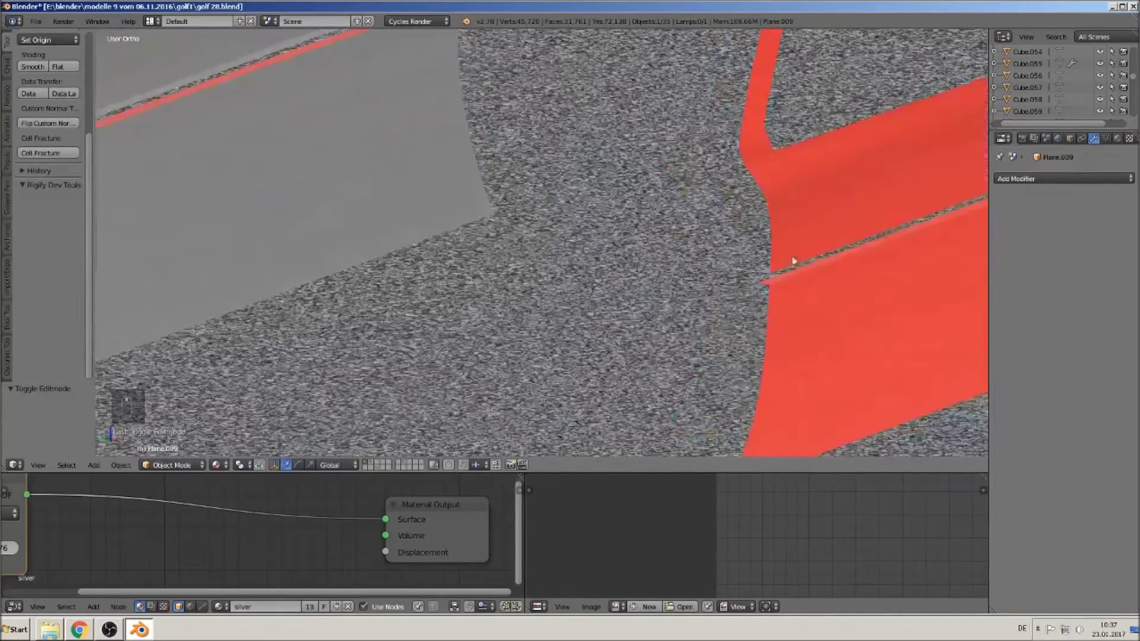
drag(317, 300, 453, 283)
right_click(387, 328)
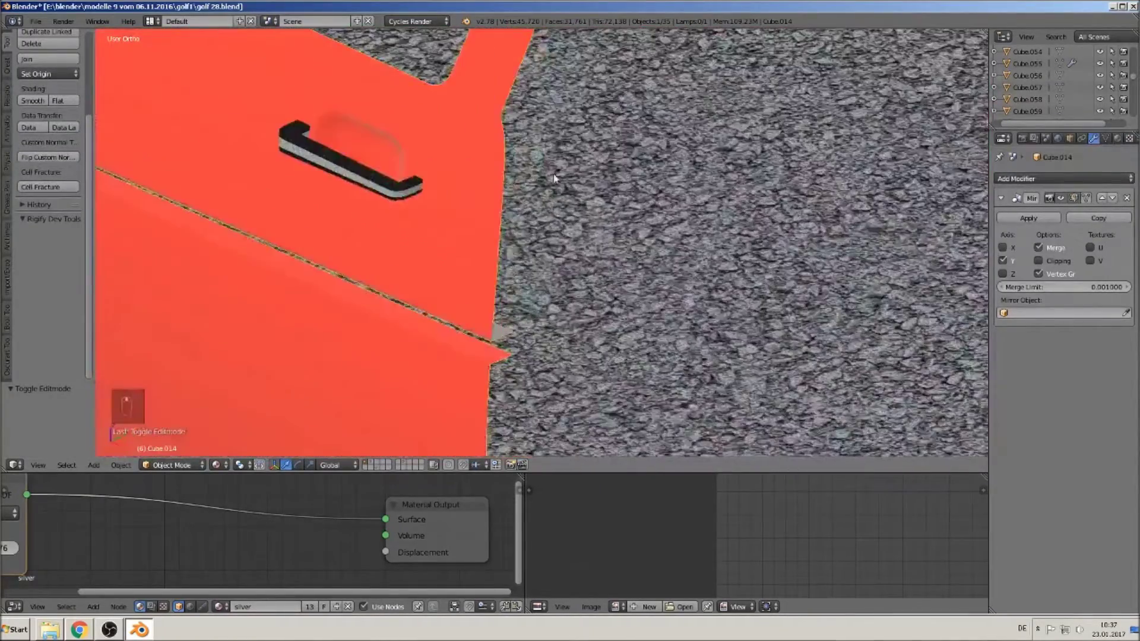
Step: Fill the end of the door's trim strip and start a loop cut across it
key(Tab)
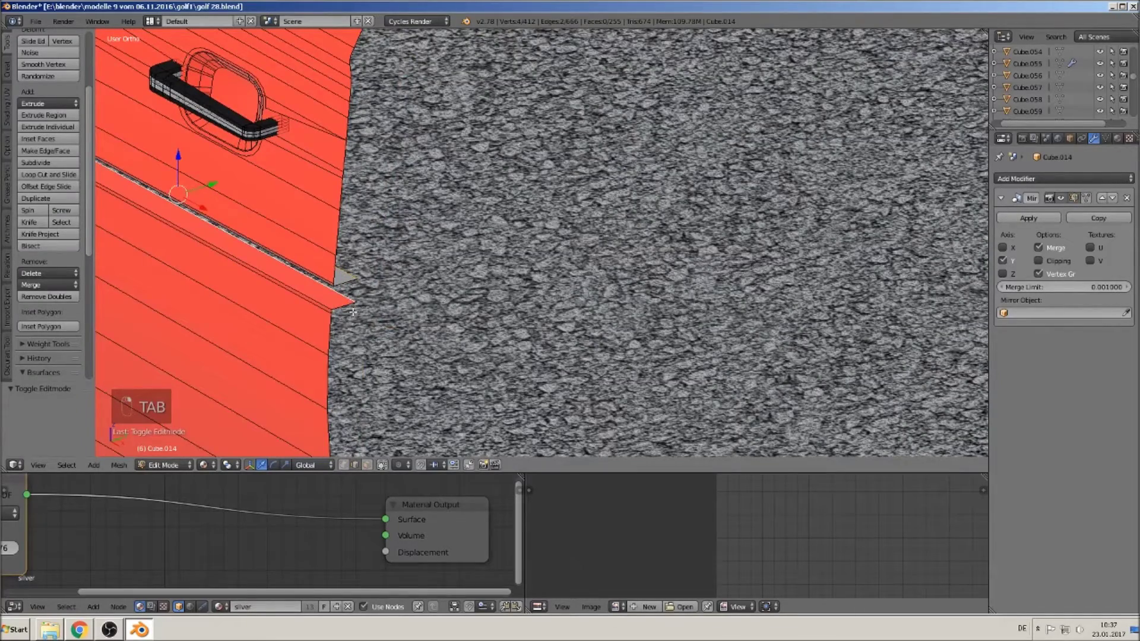
key(f)
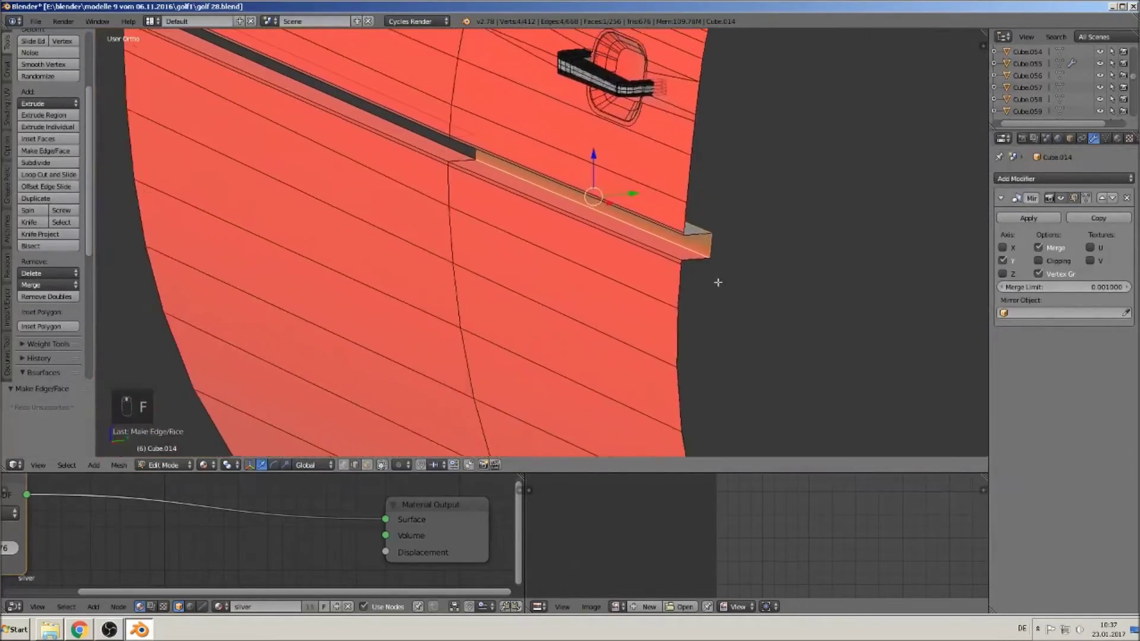
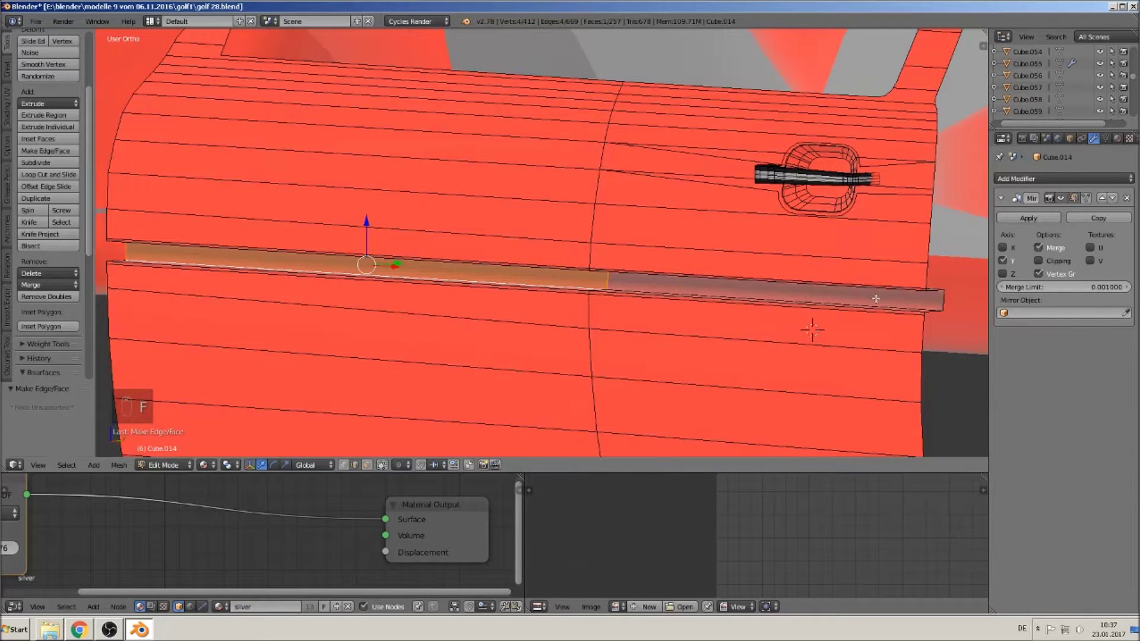
key(ctrl+r)
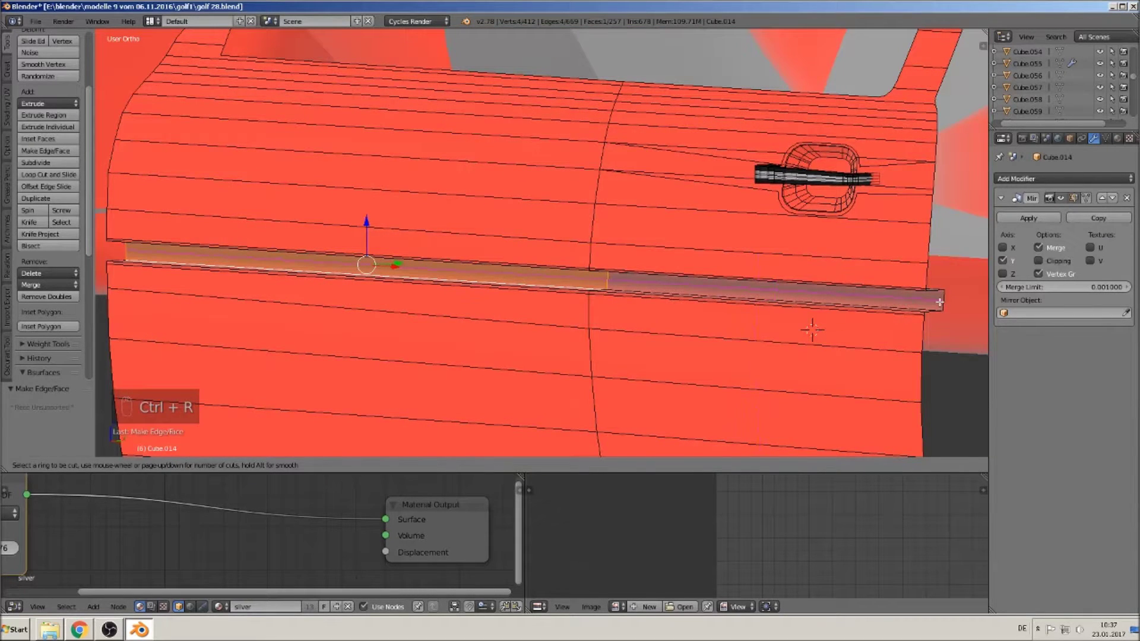
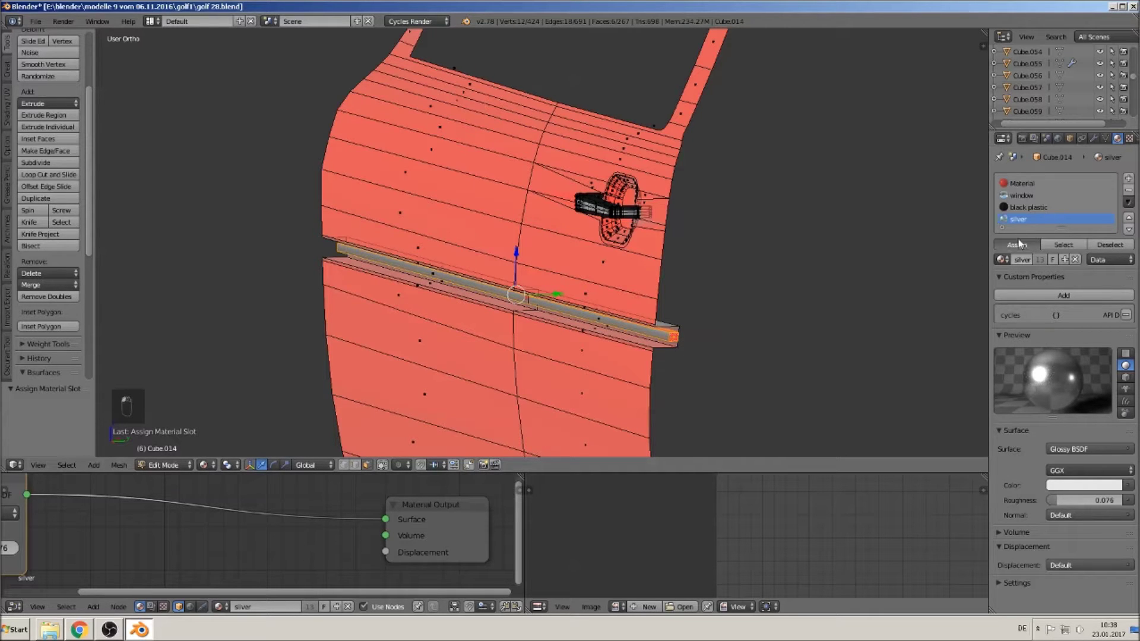
Step: Assign the black plastic material to the full-length trim strip and return to Object Mode
middle_click(1075, 377)
right_click(1075, 377)
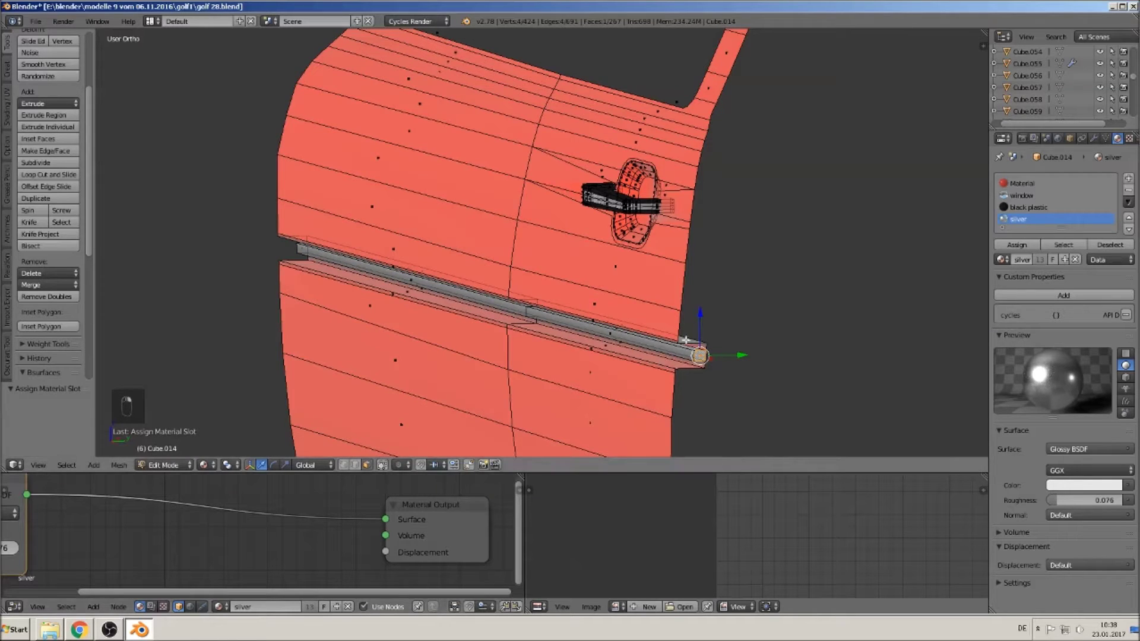
click(1075, 377)
click(1075, 377)
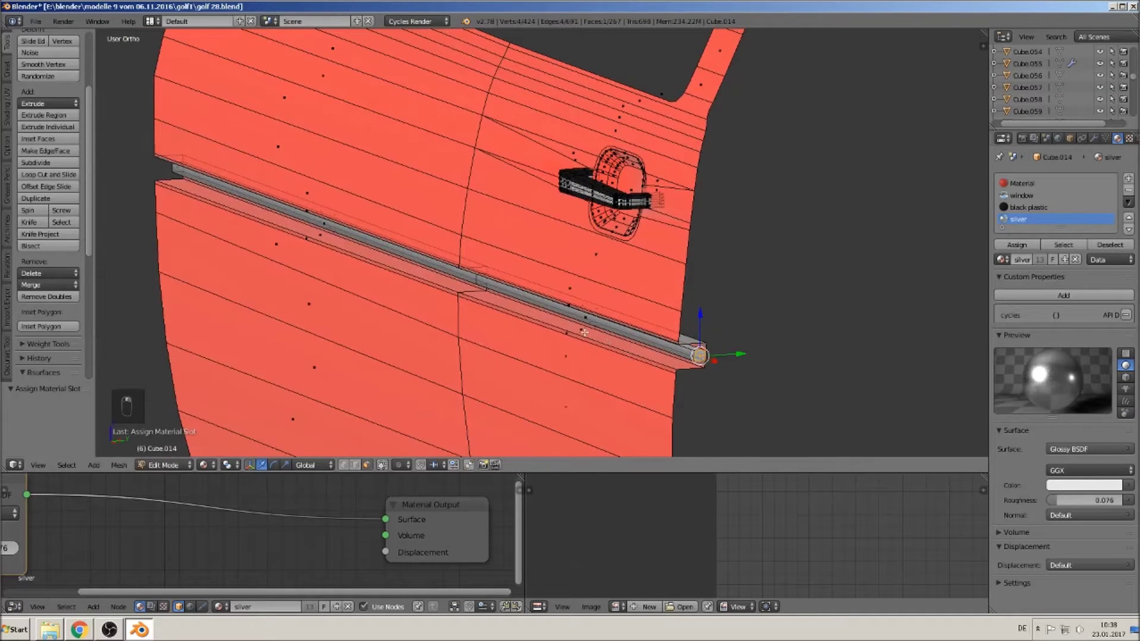
click(1037, 373)
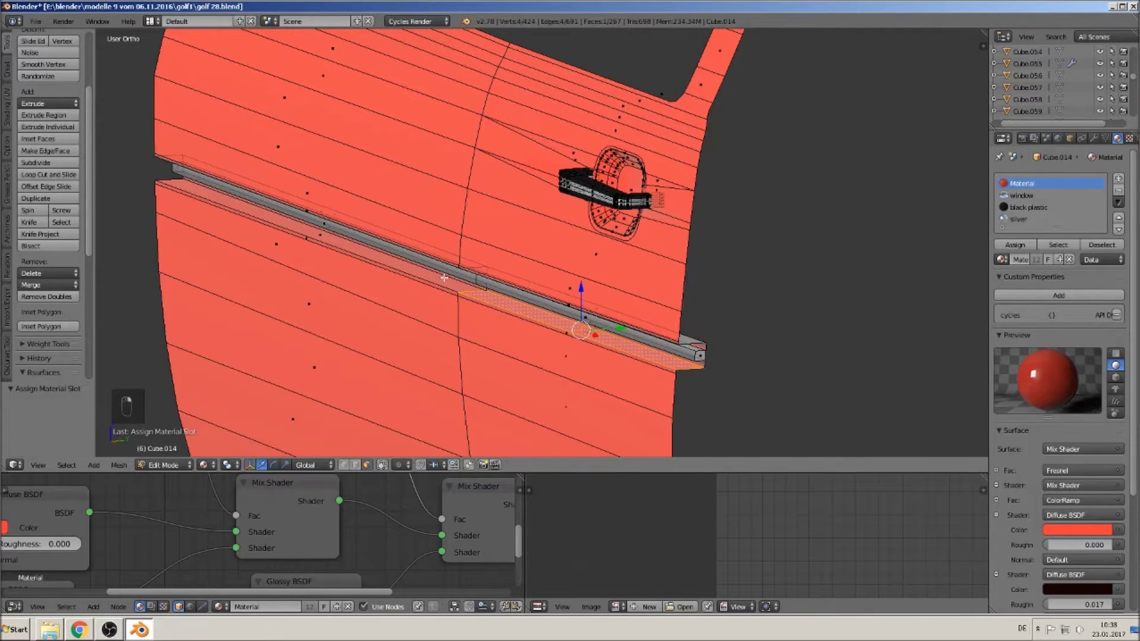
drag(1036, 373, 1036, 373)
right_click(1036, 373)
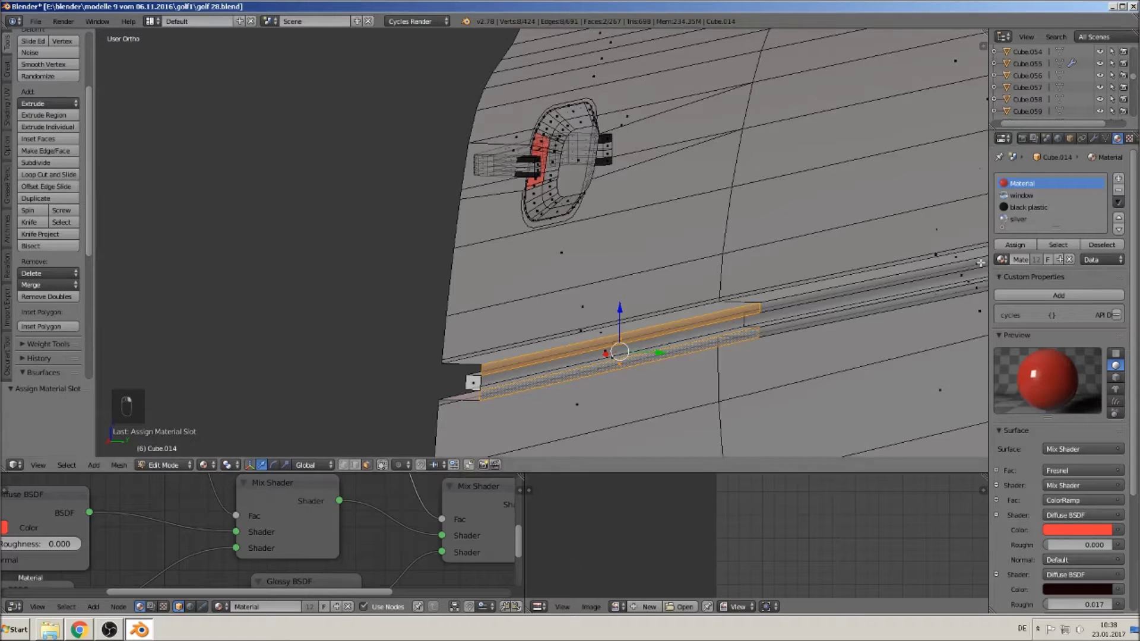
drag(1036, 373, 859, 332)
key(Tab)
middle_click(865, 315)
middle_click(894, 321)
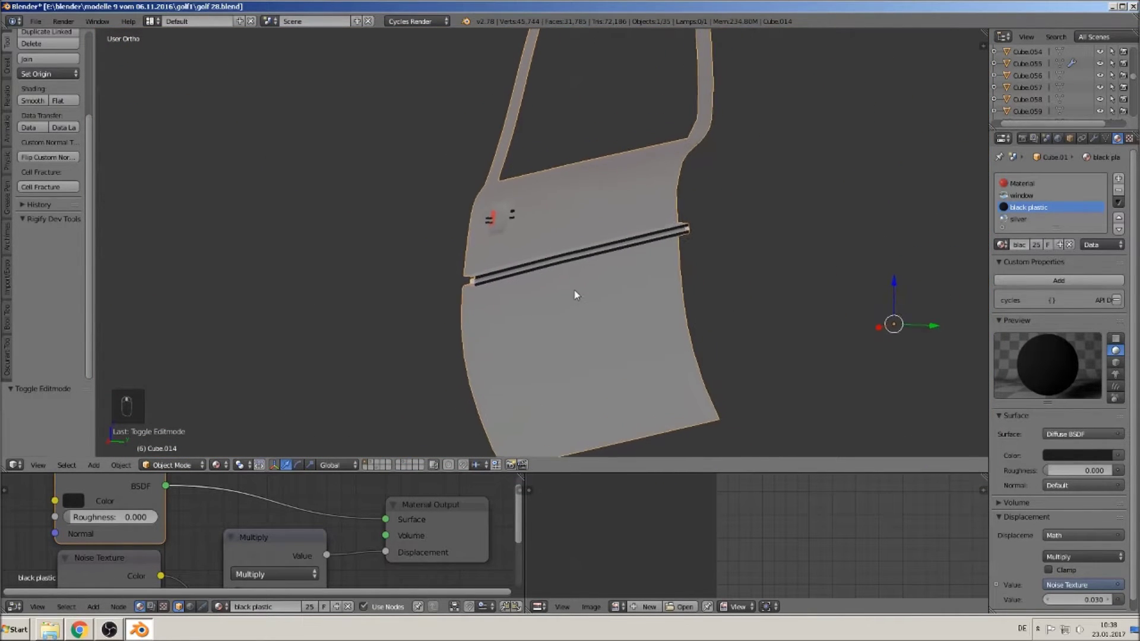
Step: Orbit to the grey door panel and select its entire mesh in Edit Mode
drag(582, 287, 584, 297)
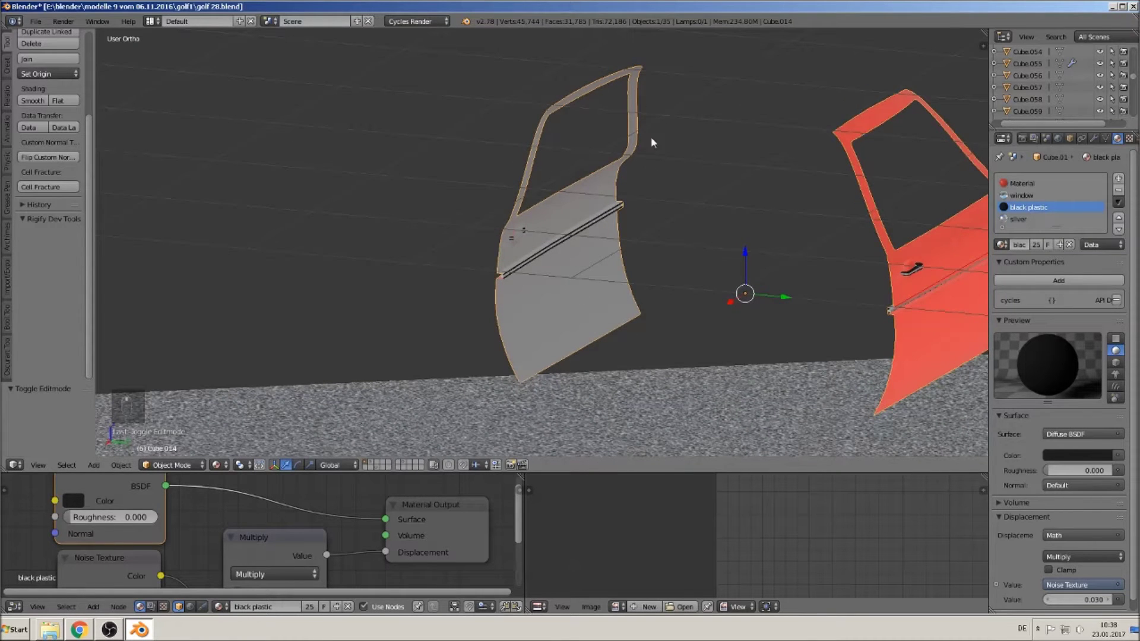
drag(595, 233, 582, 227)
key(Tab)
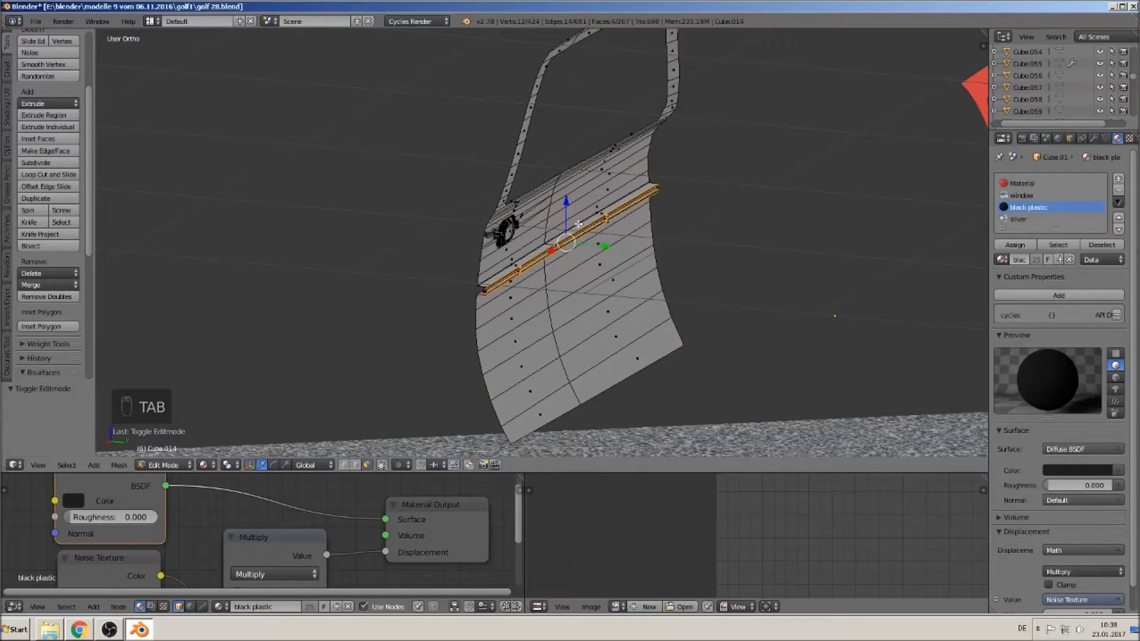
key(a)
key(a)
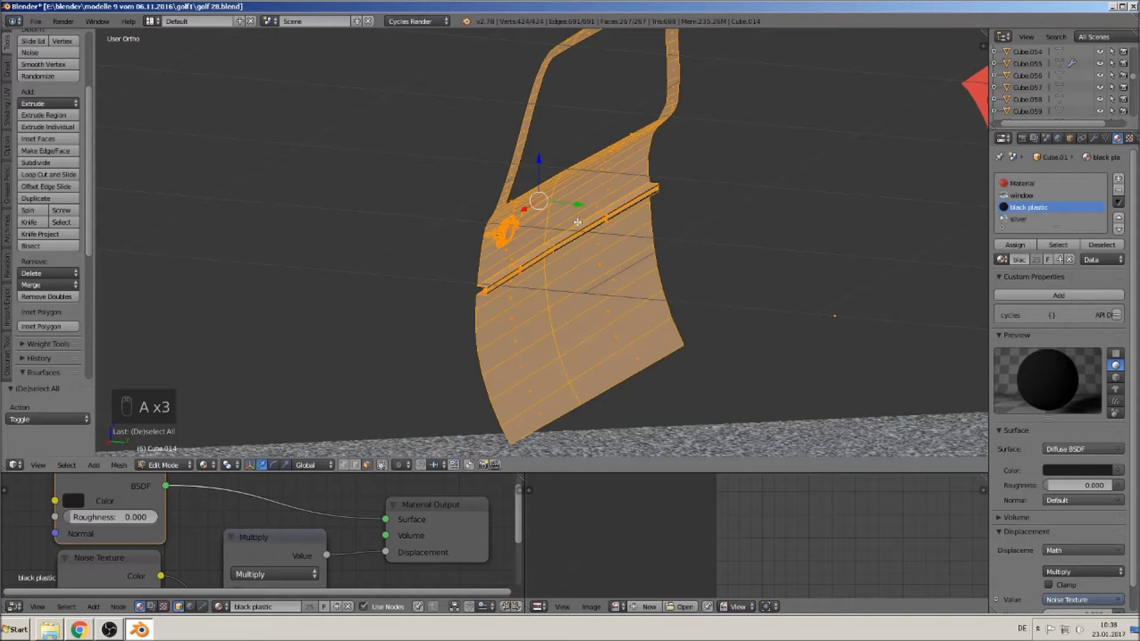
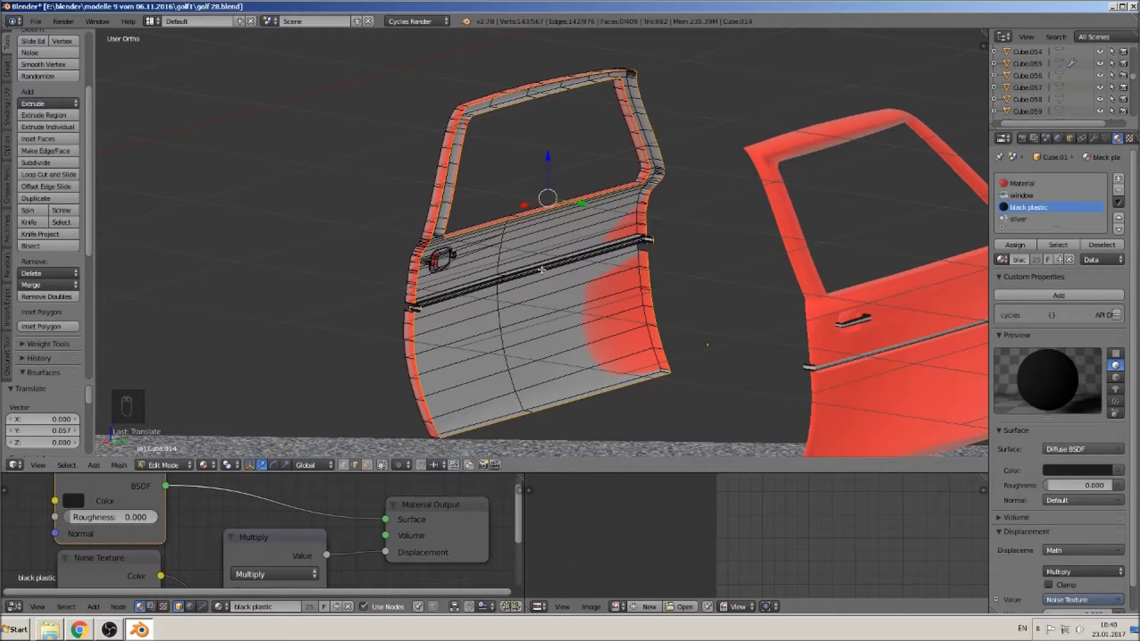
Step: Try filling the window opening, undo the fills so only the frame remains, then clear the selection
key(alt+f)
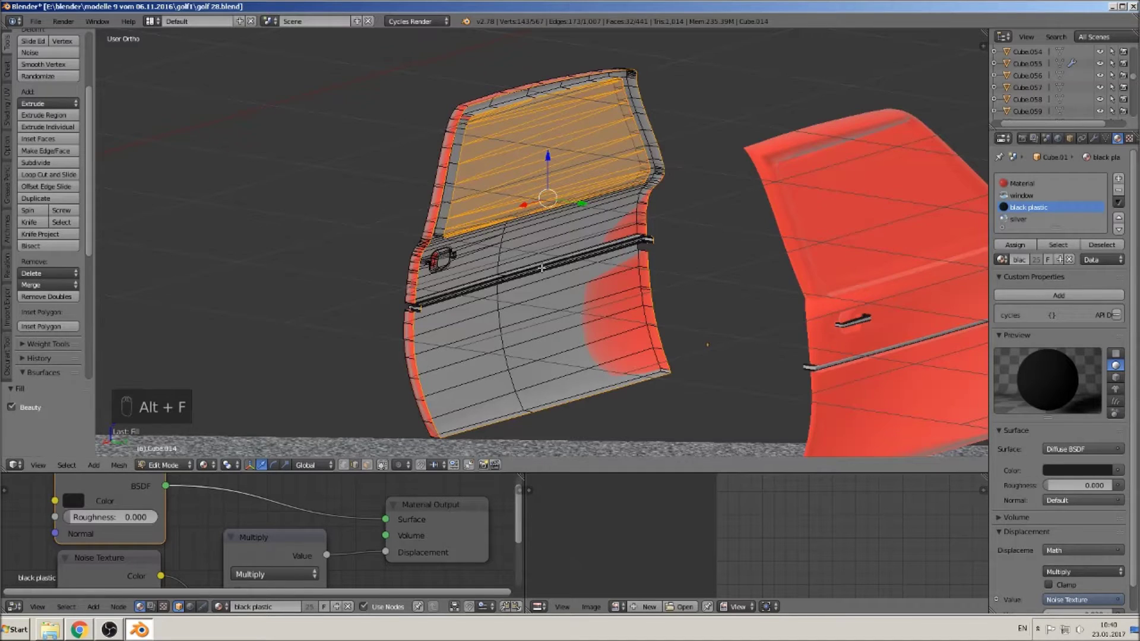
key(ctrl+y)
key(ctrl+y)
key(ctrl+y)
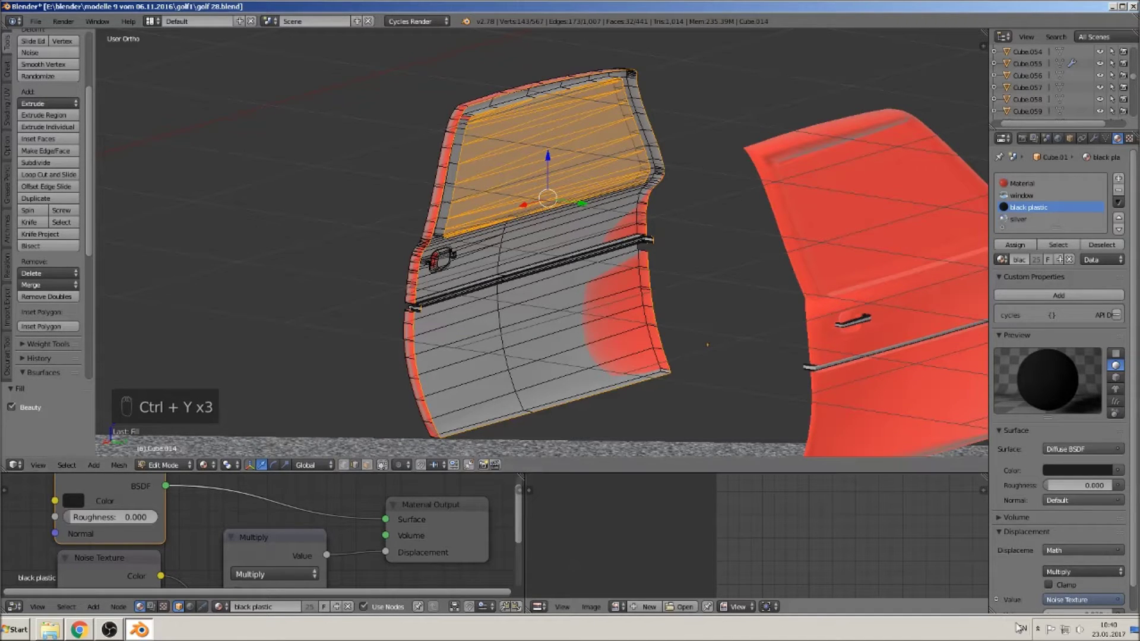
key(ctrl+z)
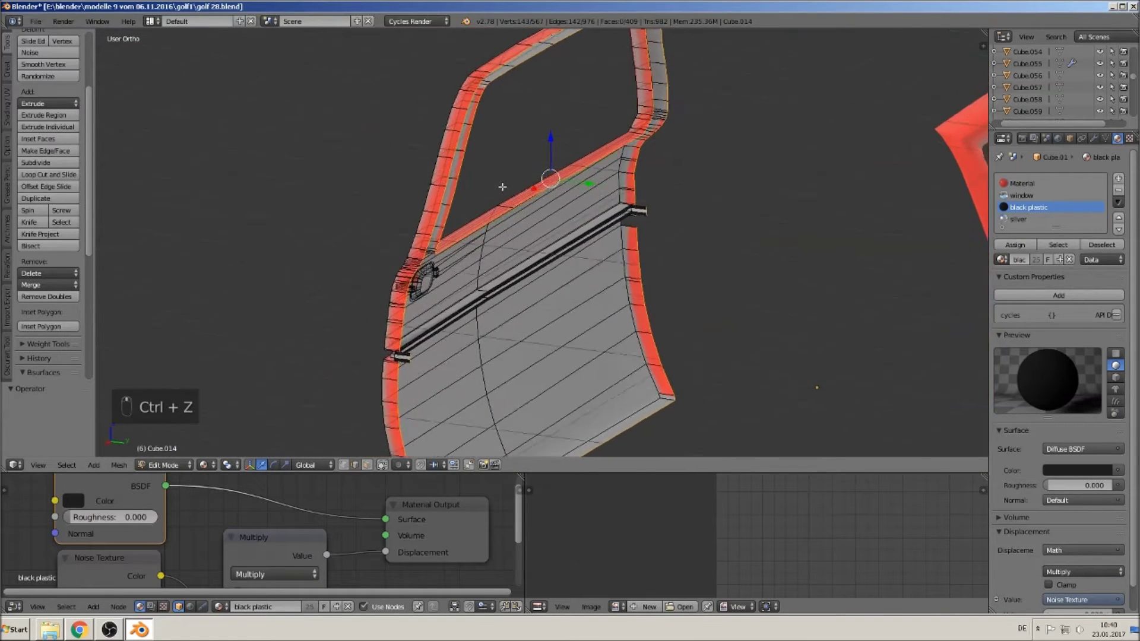
key(f)
key(f)
key(ctrl+z)
key(ctrl+z)
key(a)
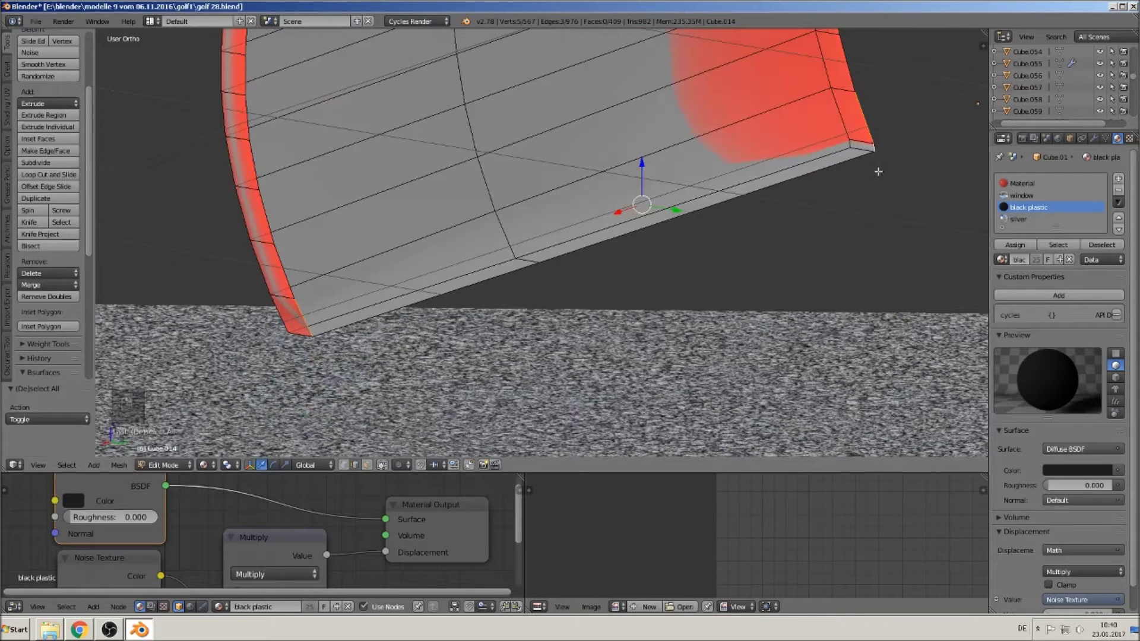
Step: Make four new faces closing the gaps along the door's bottom edge
key(f)
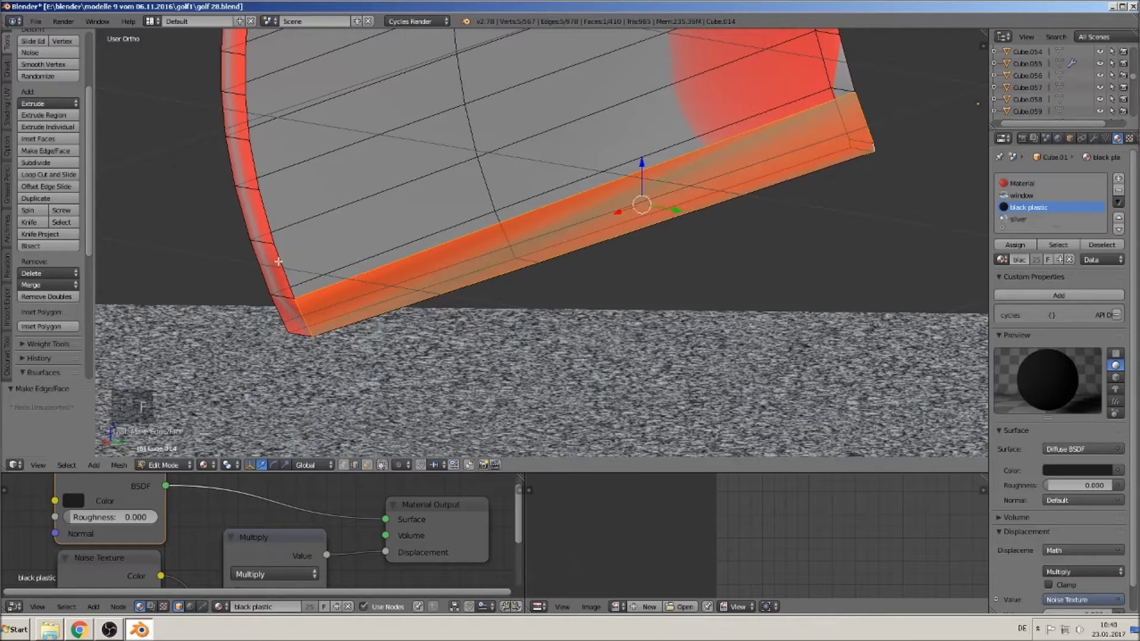
key(f)
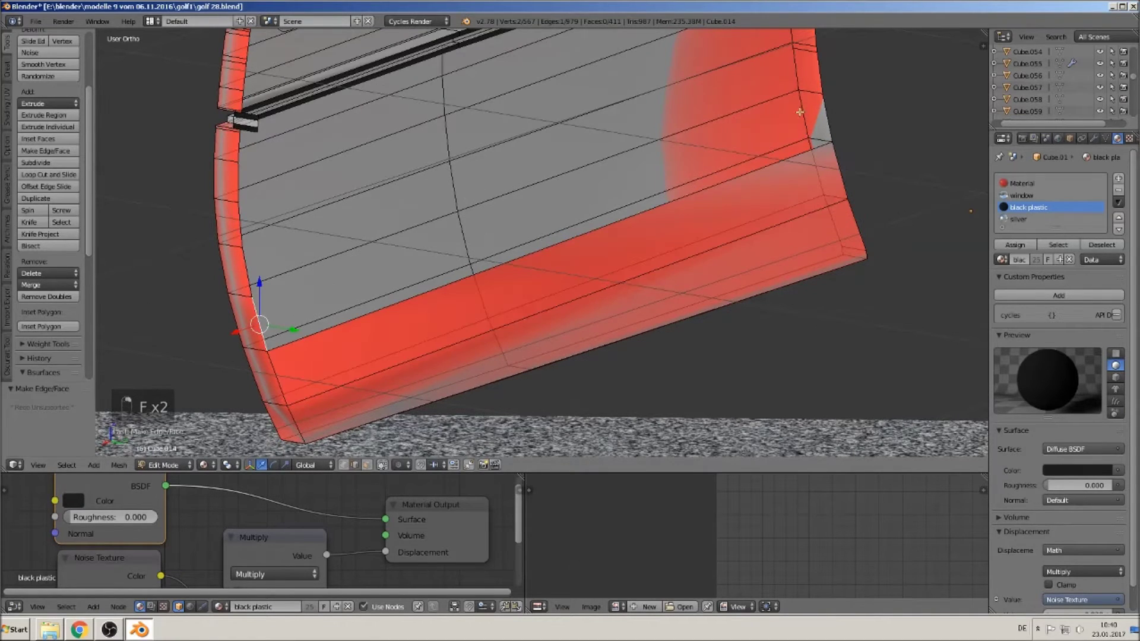
key(f)
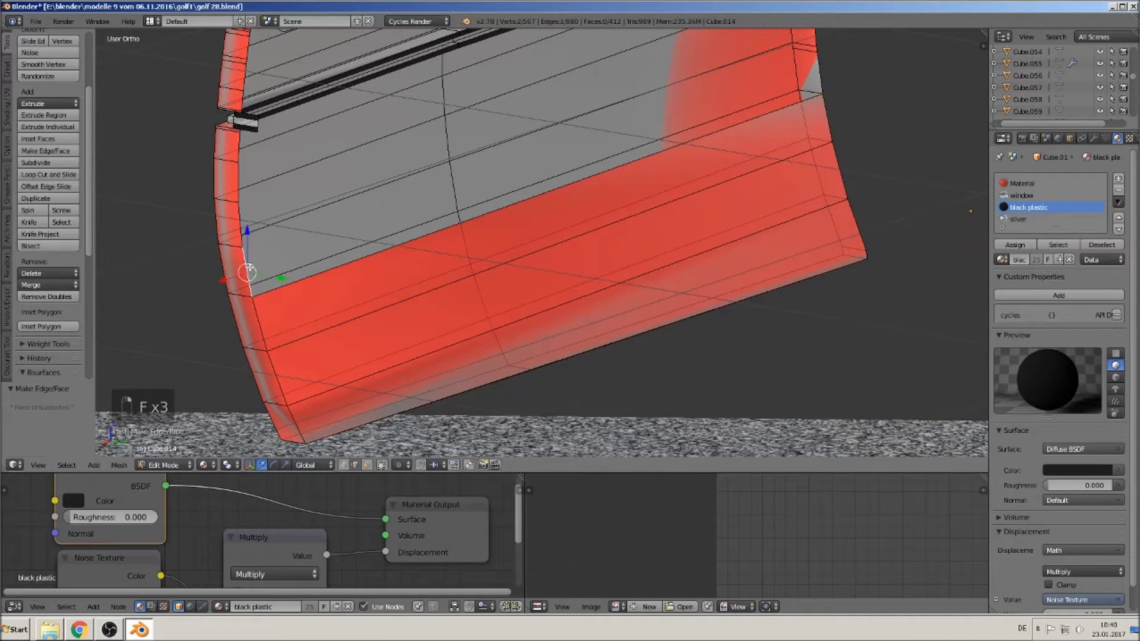
key(f)
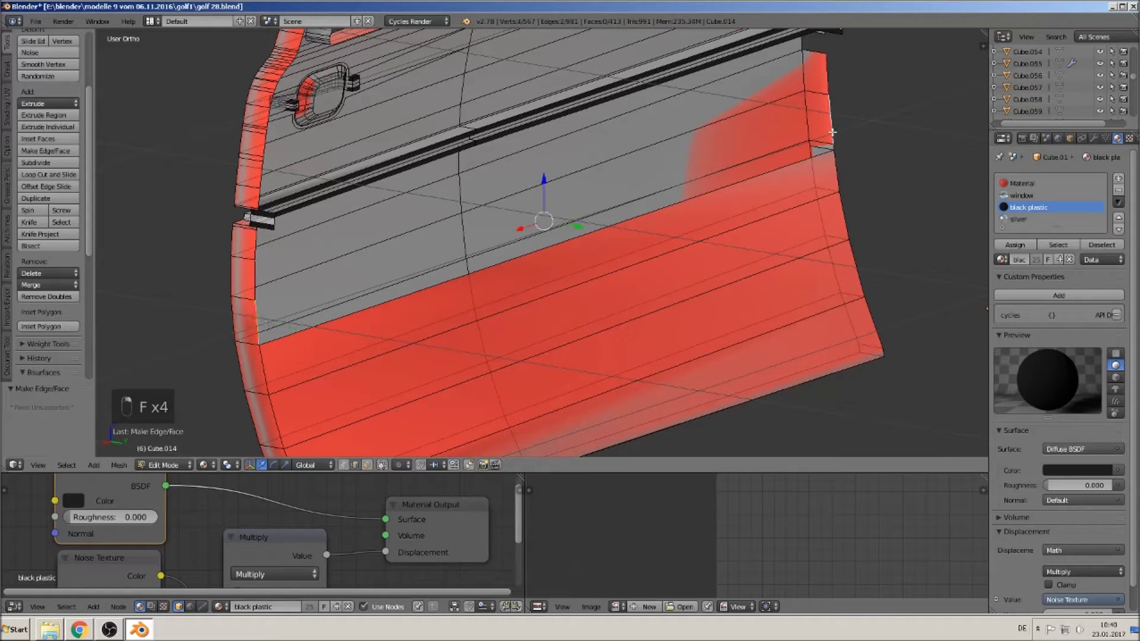
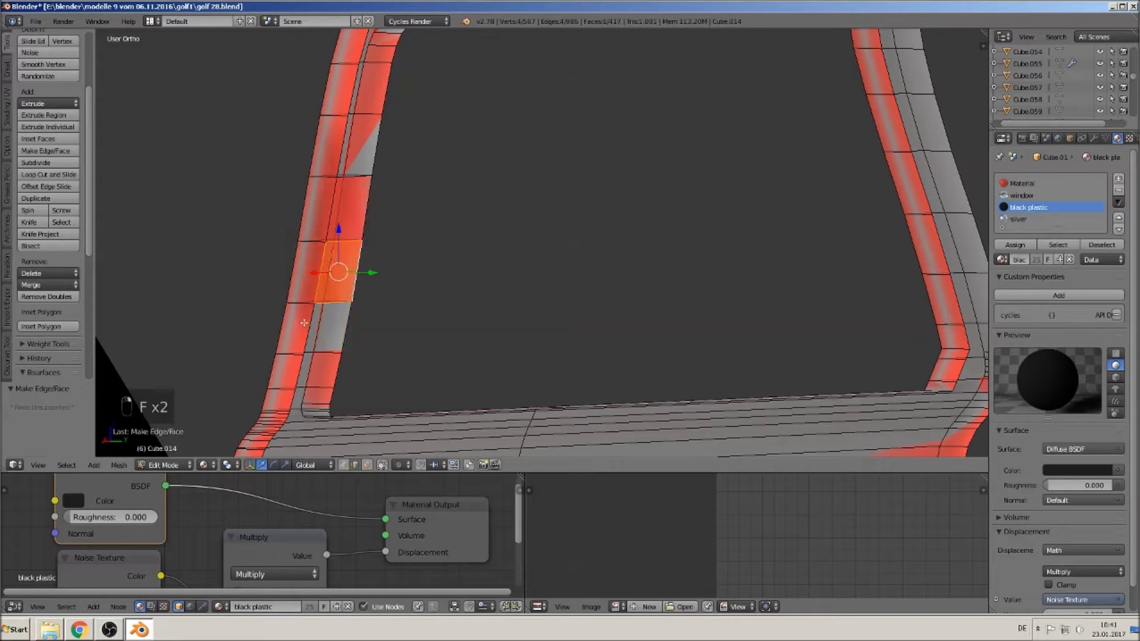
Step: Make faces filling seven holes from the frame's lower corner up along its top edge
key(f)
key(f)
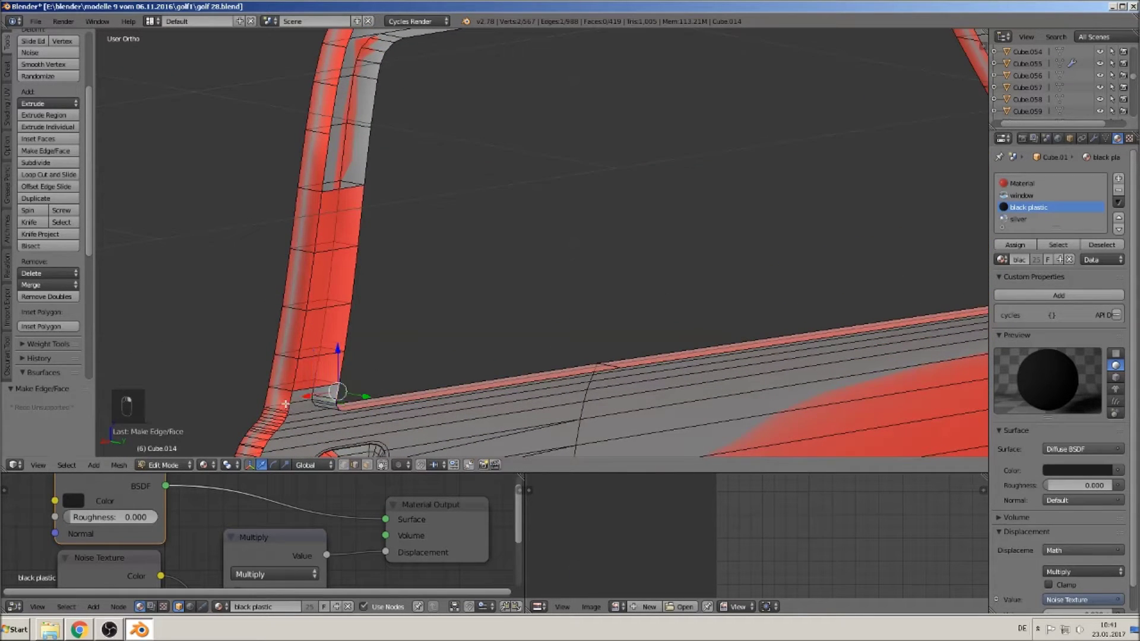
key(f)
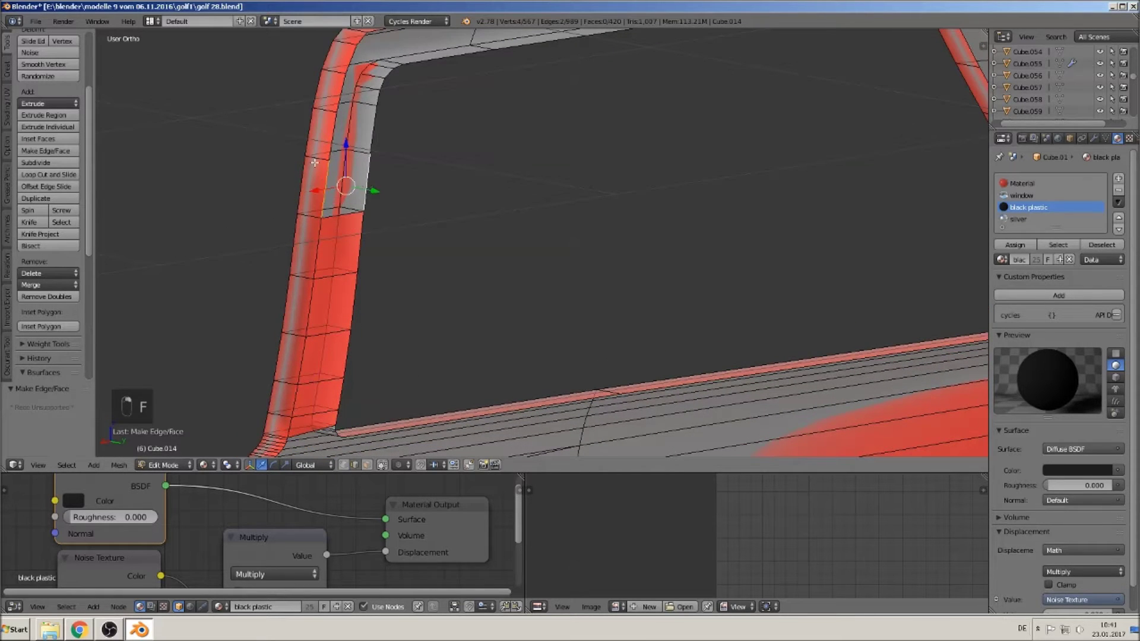
key(f)
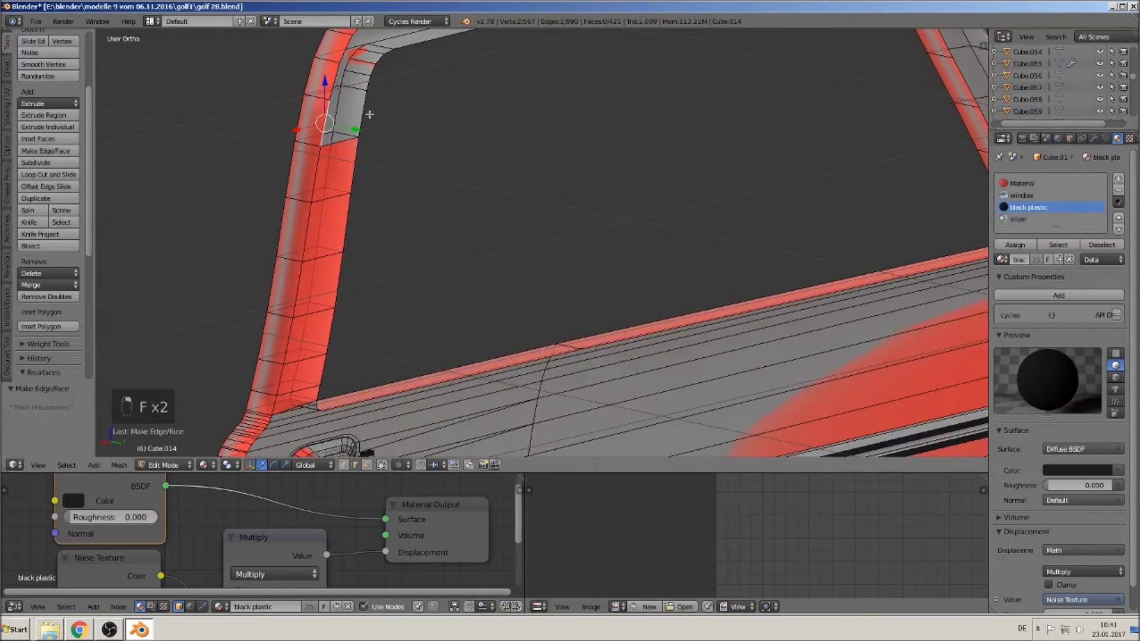
key(f)
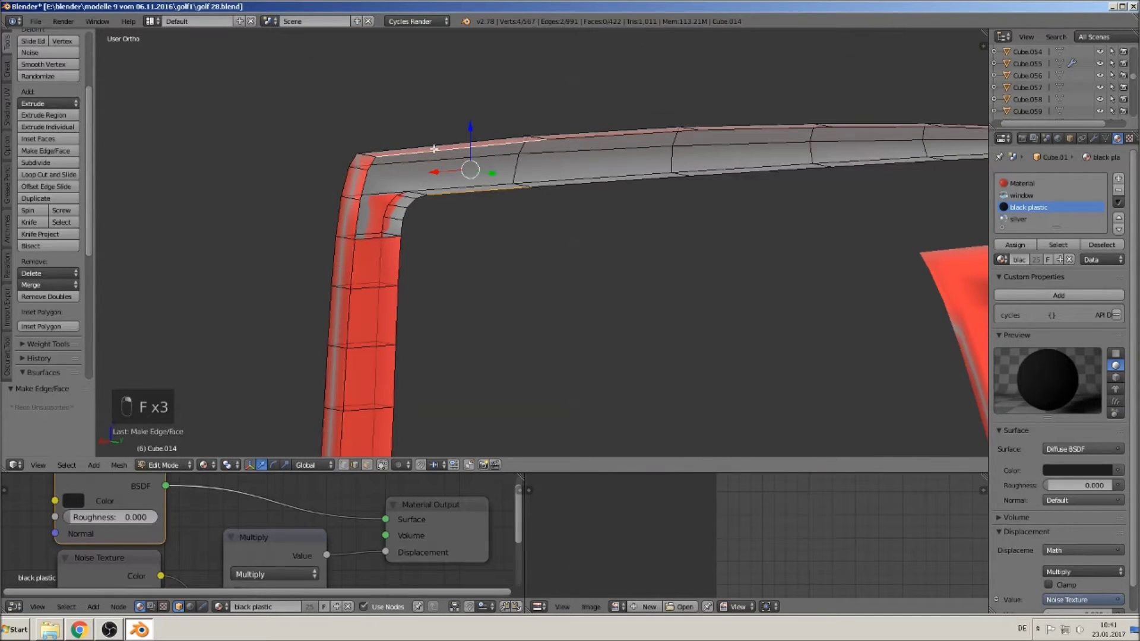
key(f)
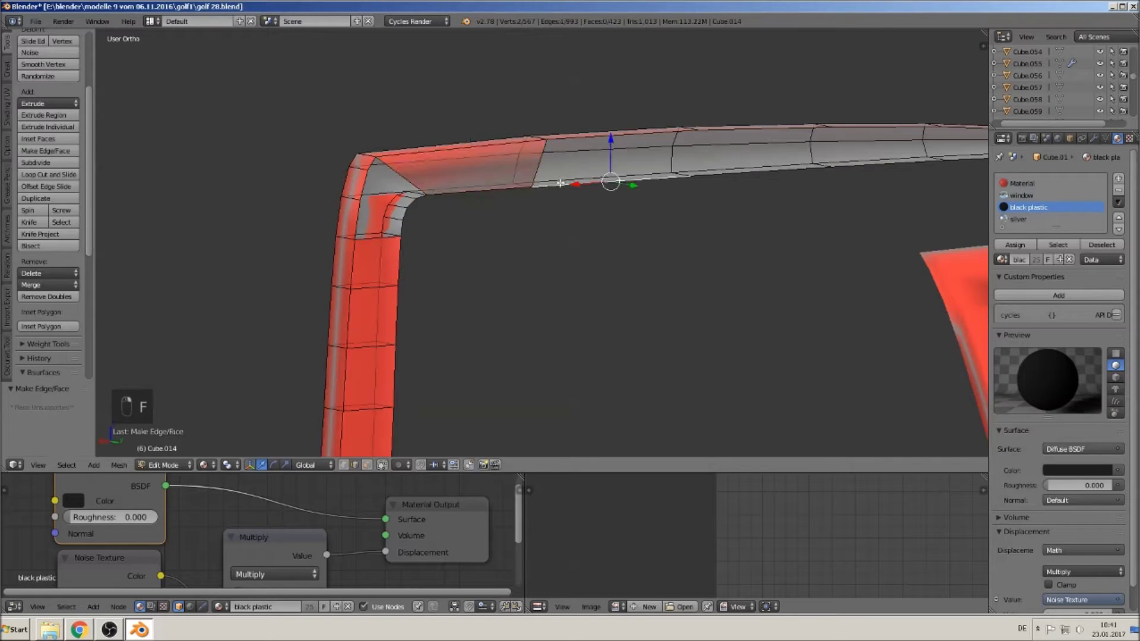
key(f)
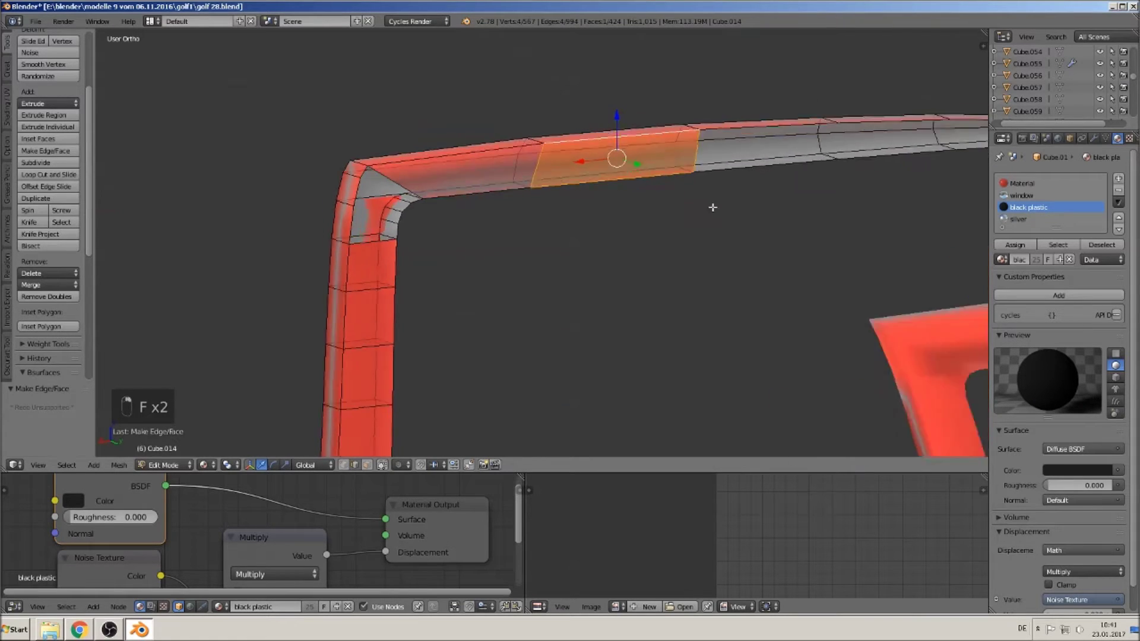
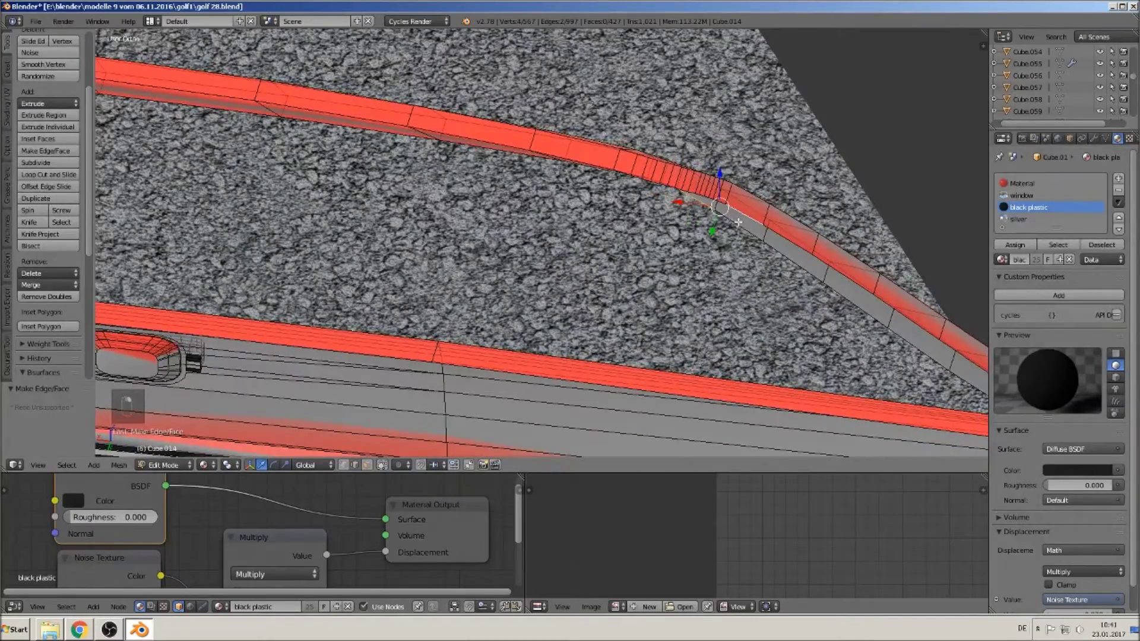
Step: Make four faces closing the holes down the window frame's sloped front pillar
key(f)
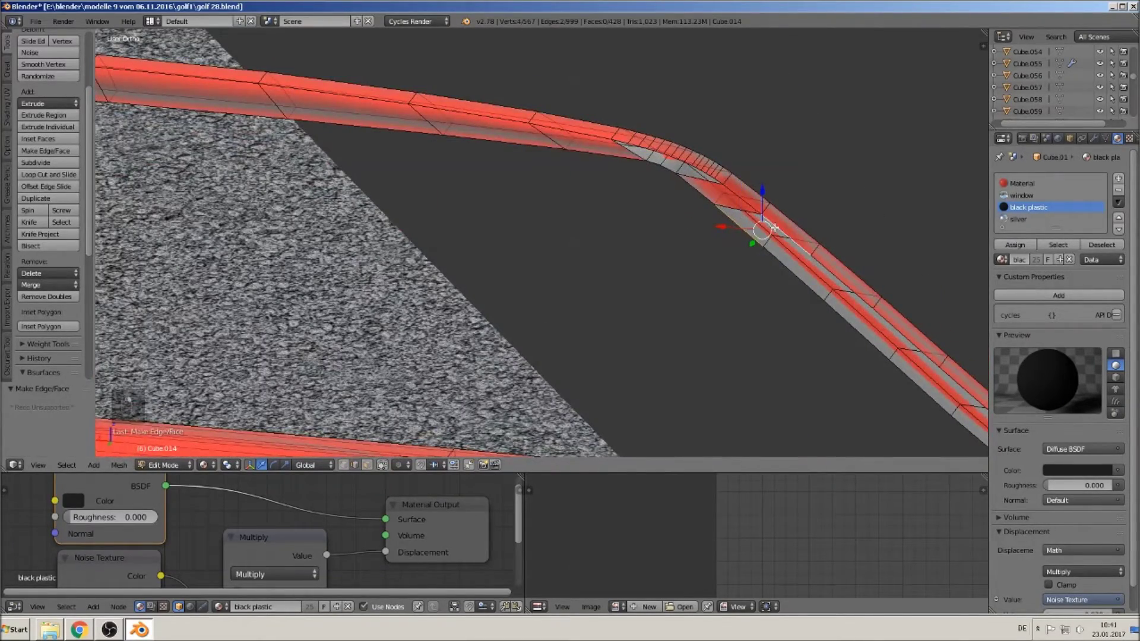
key(f)
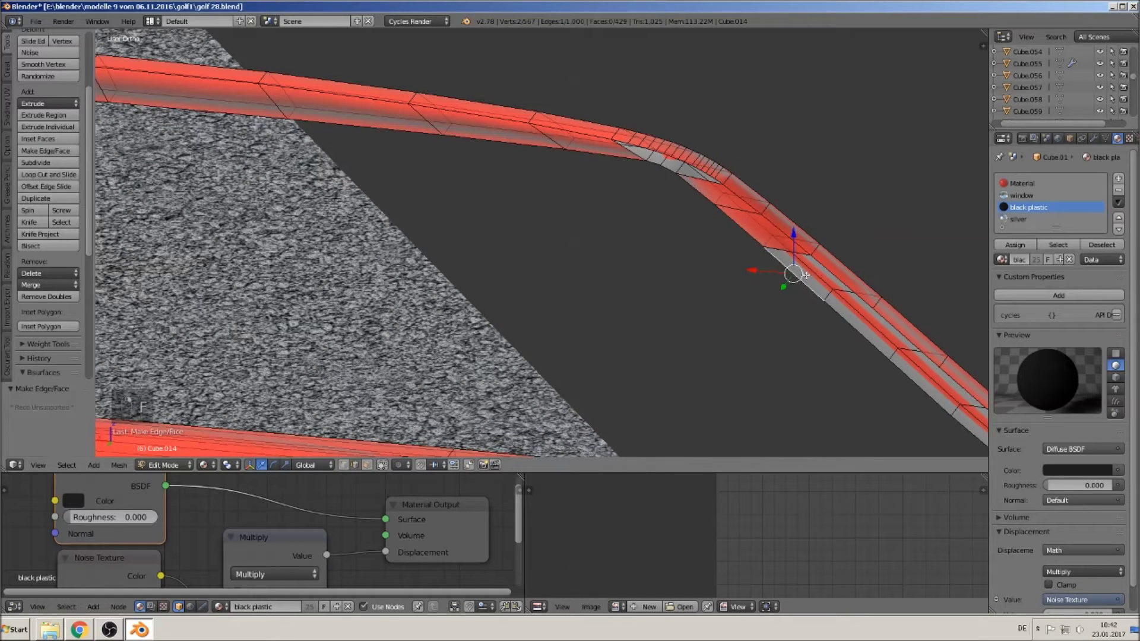
key(f)
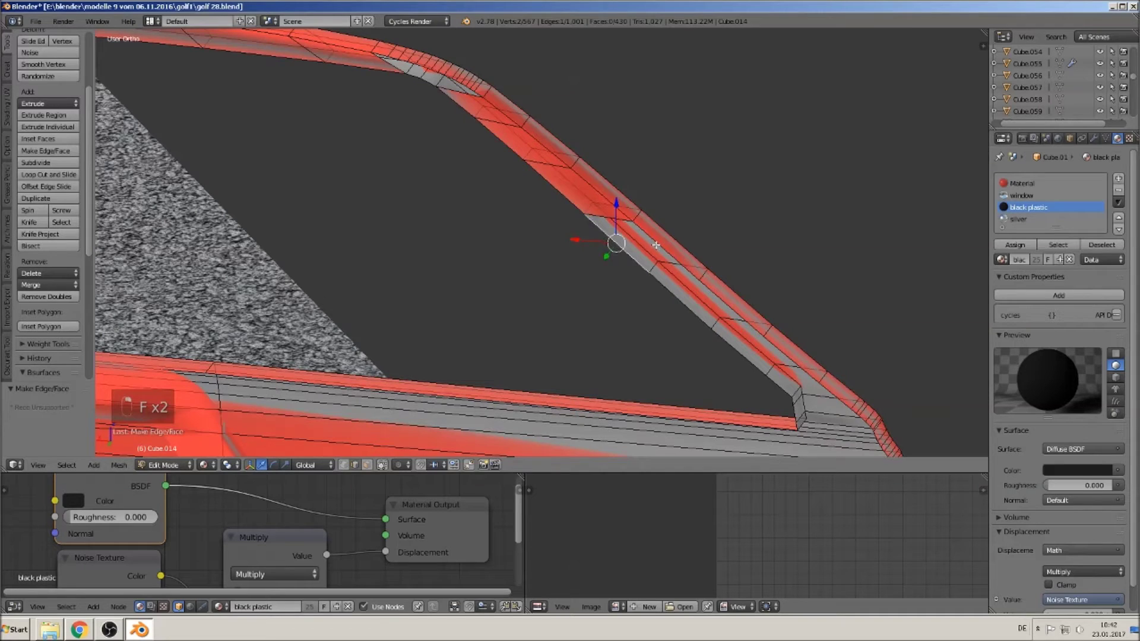
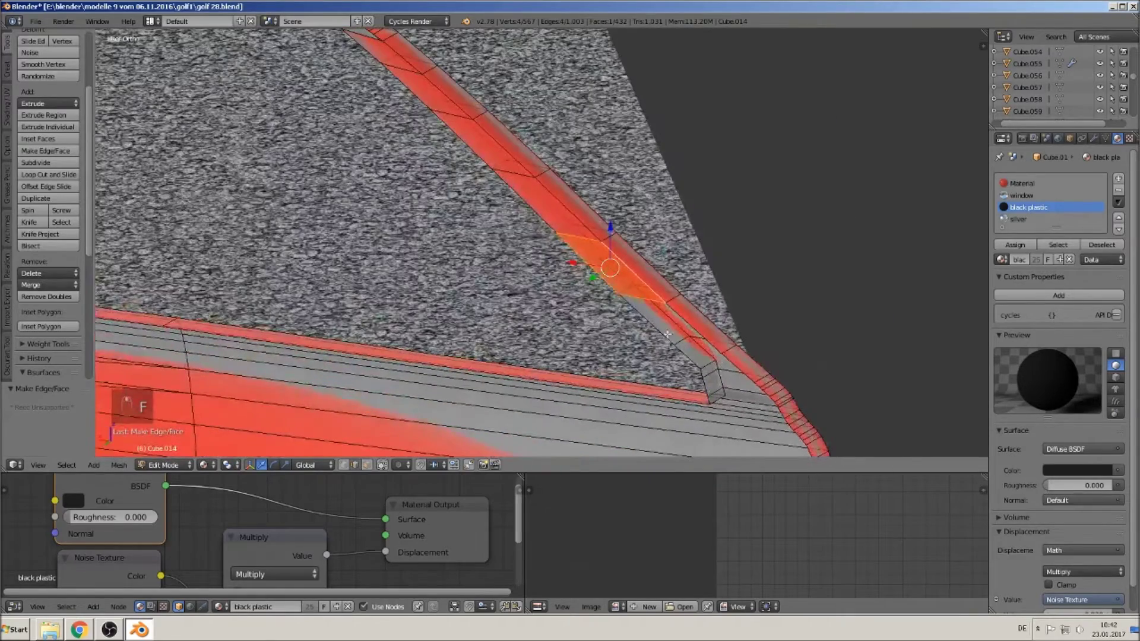
key(f)
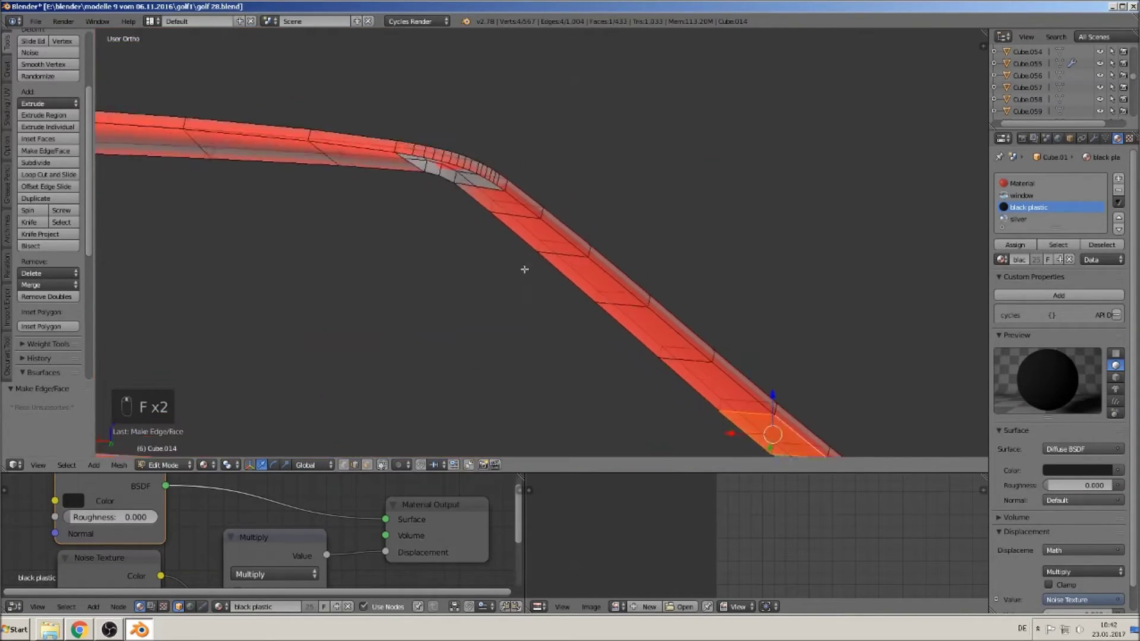
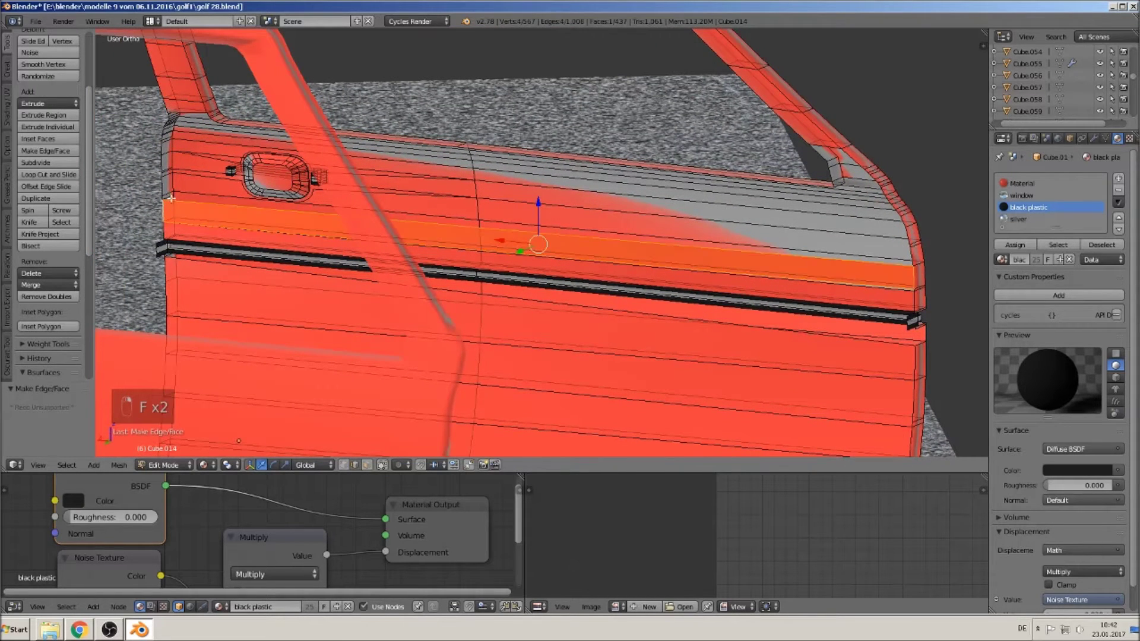
Step: Fill the remaining rear-corner gap with faces and return to Object Mode to view the closed door
key(f)
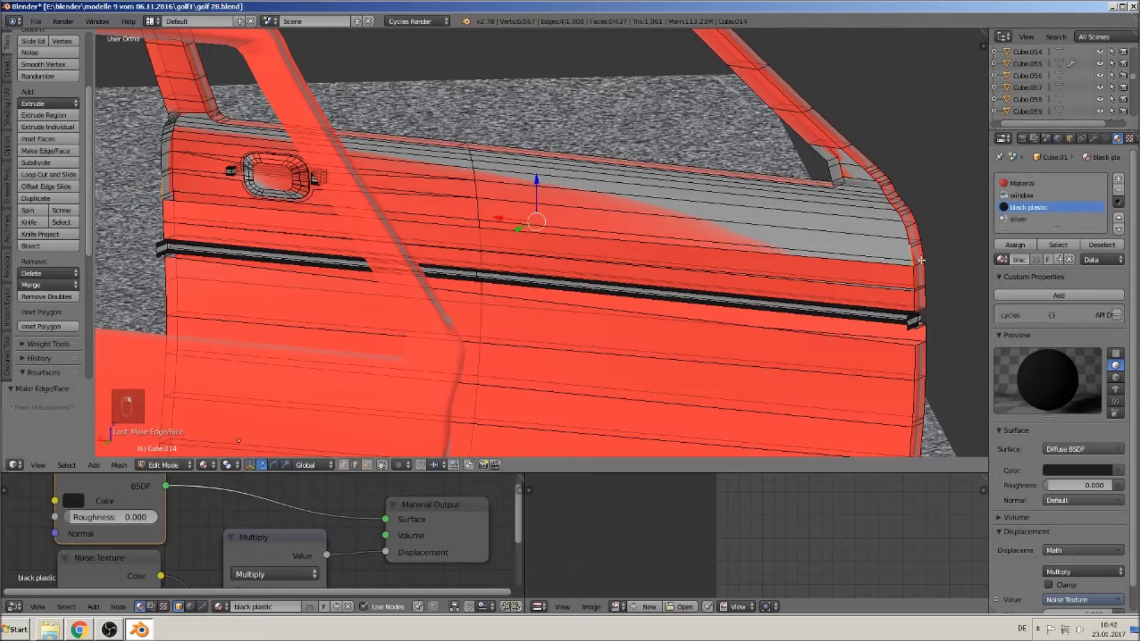
key(f)
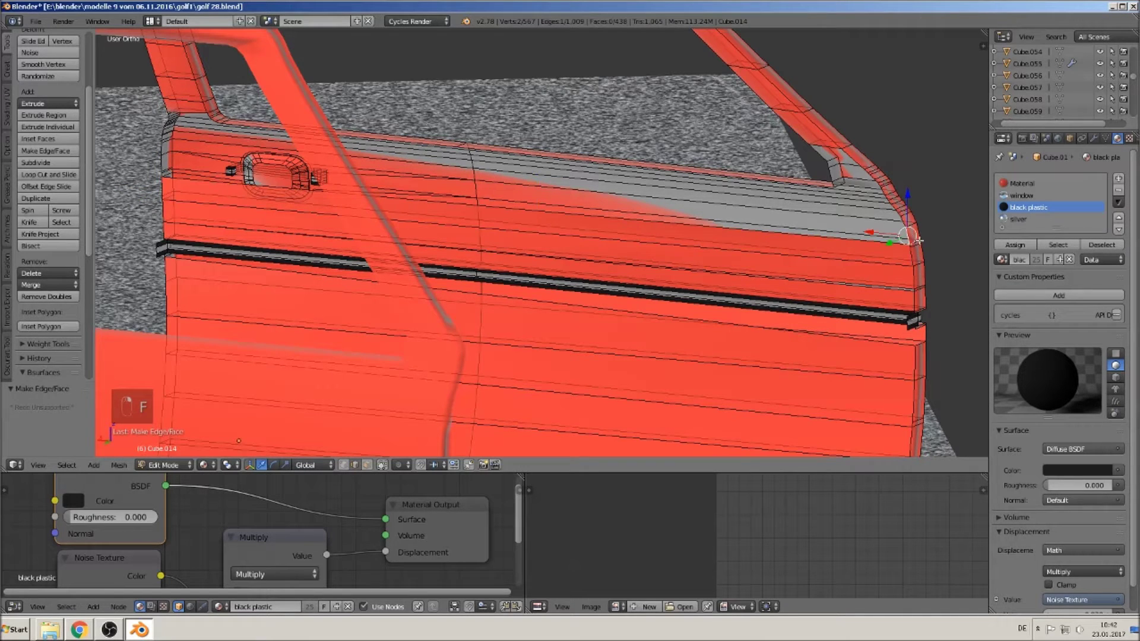
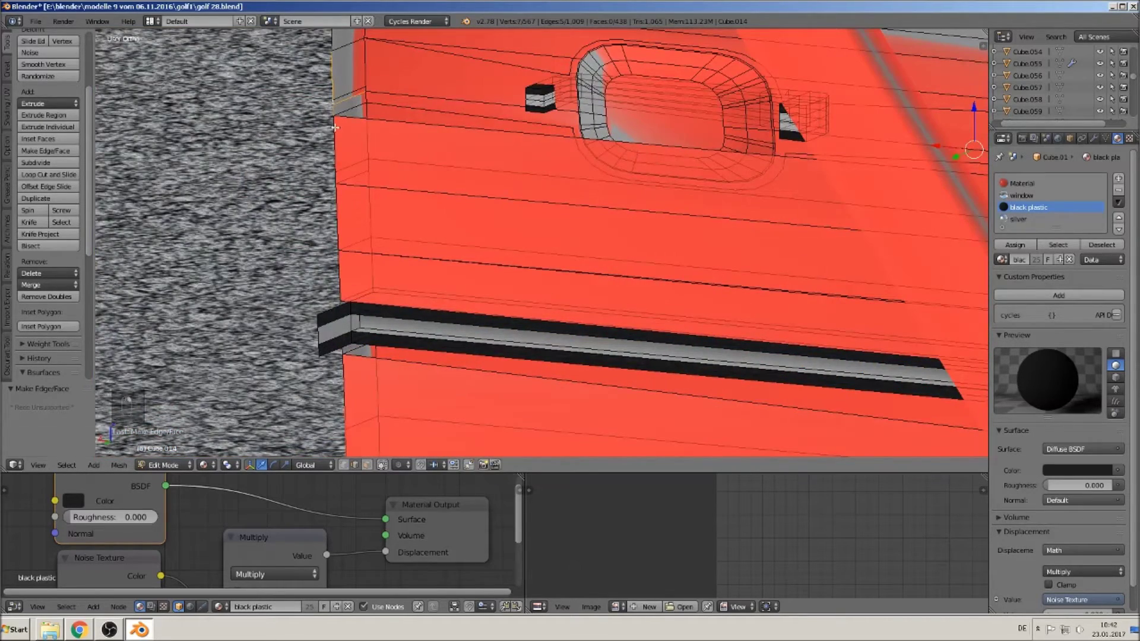
key(f)
key(f)
key(Tab)
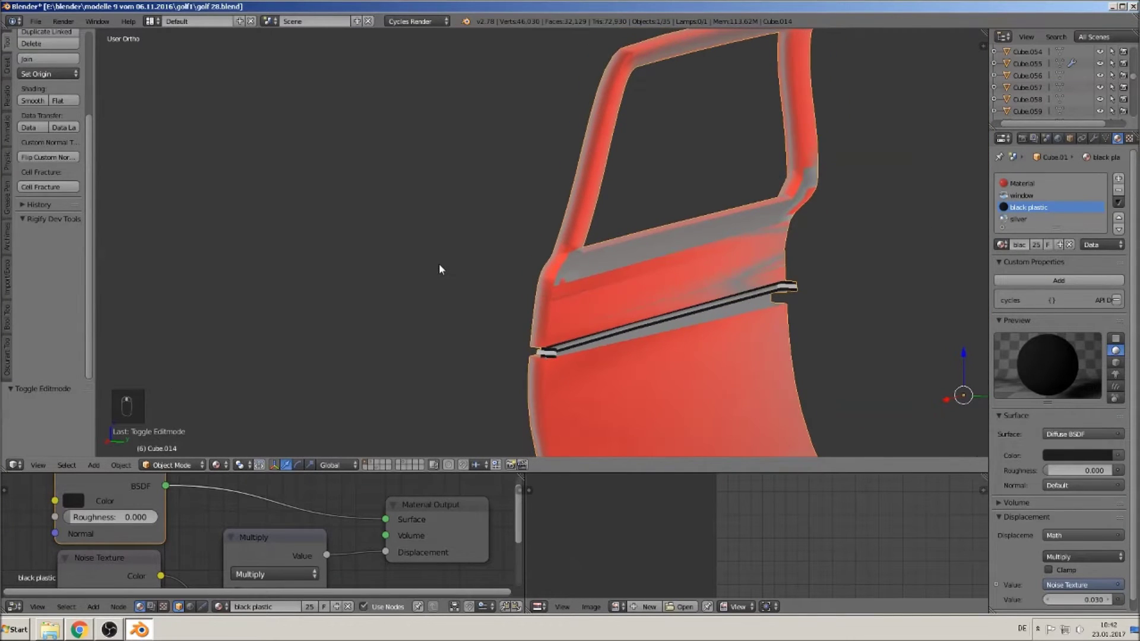
Step: Delete stray vertices inside the window-sill gap, undoing a wrong deletion along the way
key(Tab)
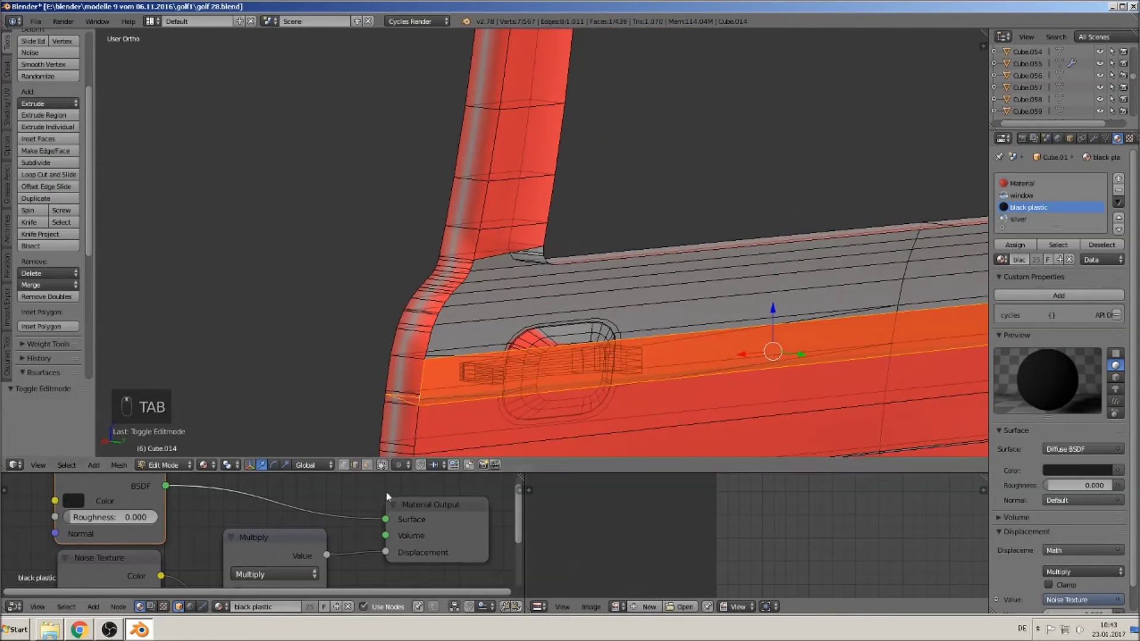
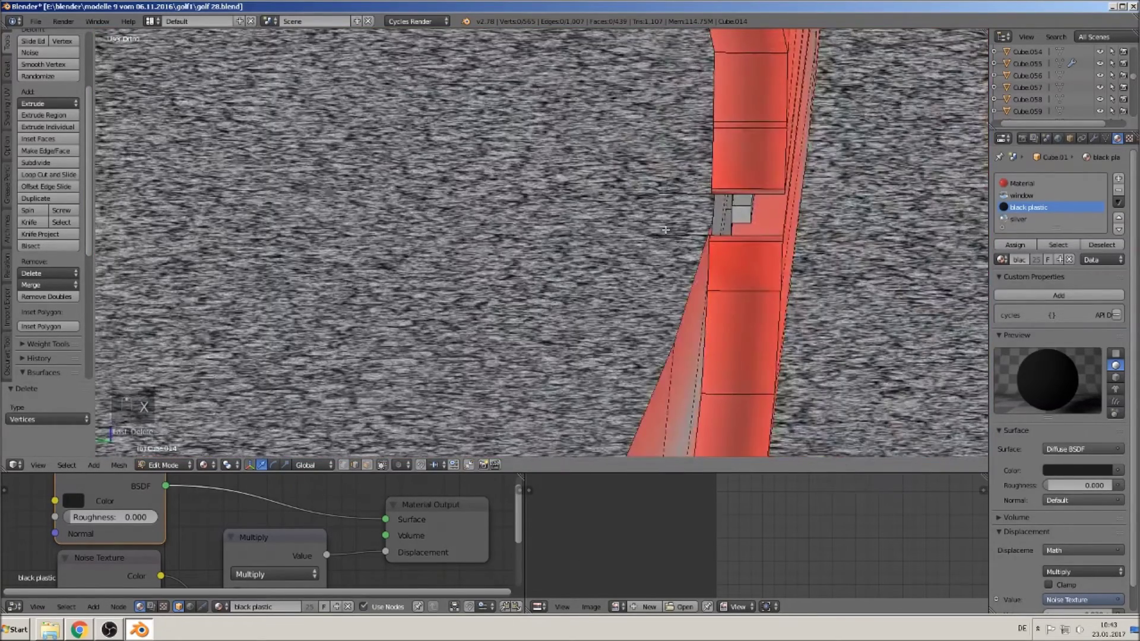
key(x)
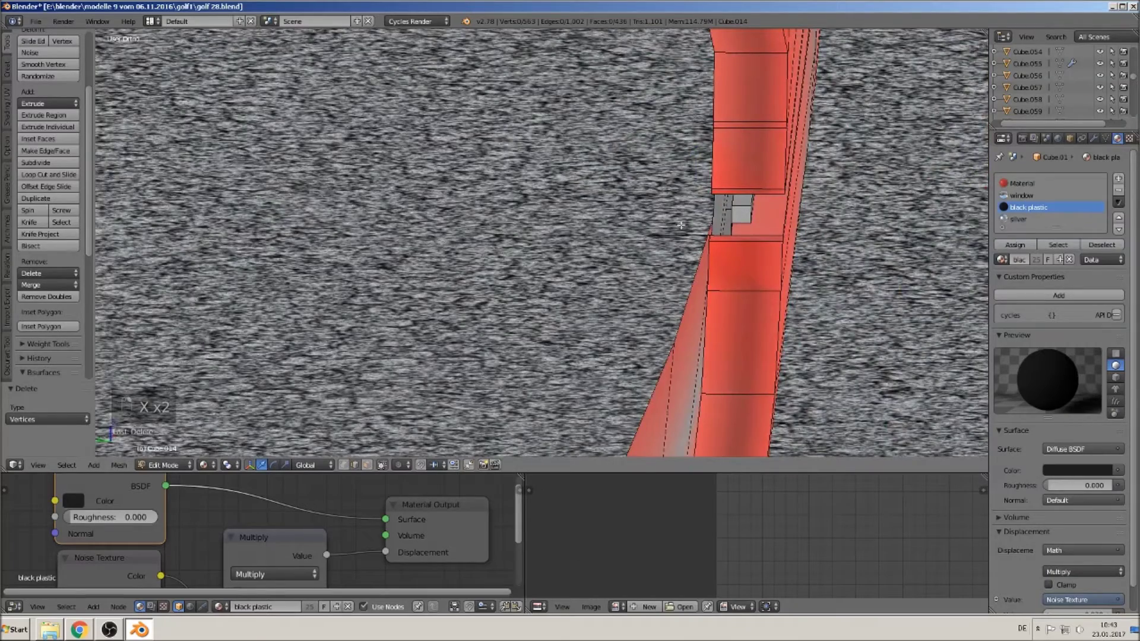
key(x)
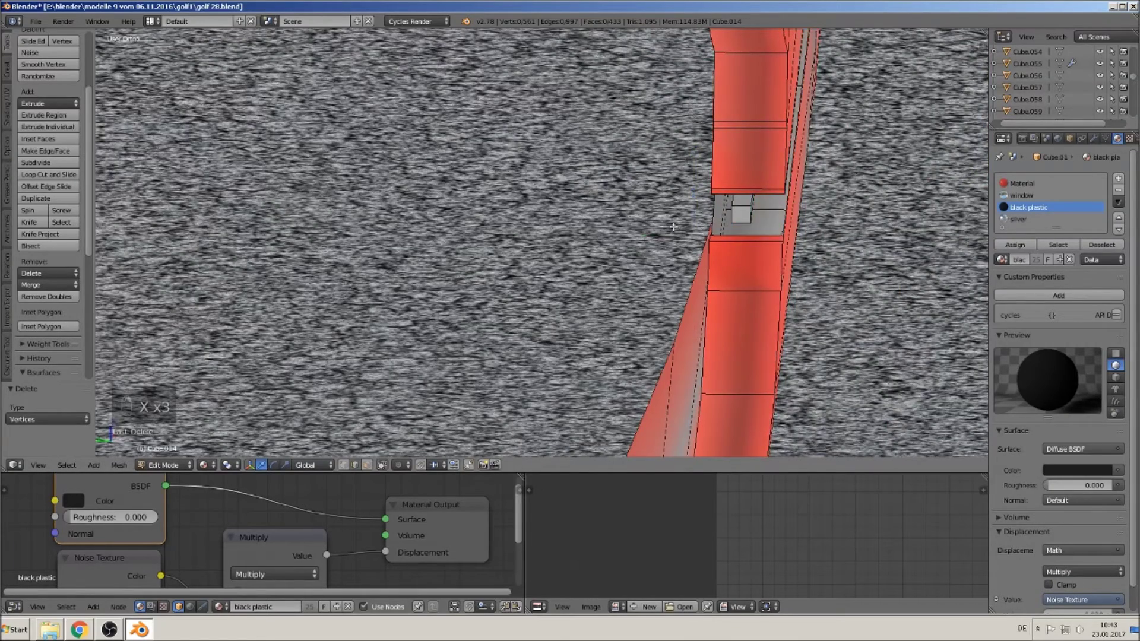
key(ctrl+z)
key(ctrl+z)
key(ctrl+z)
key(ctrl+z)
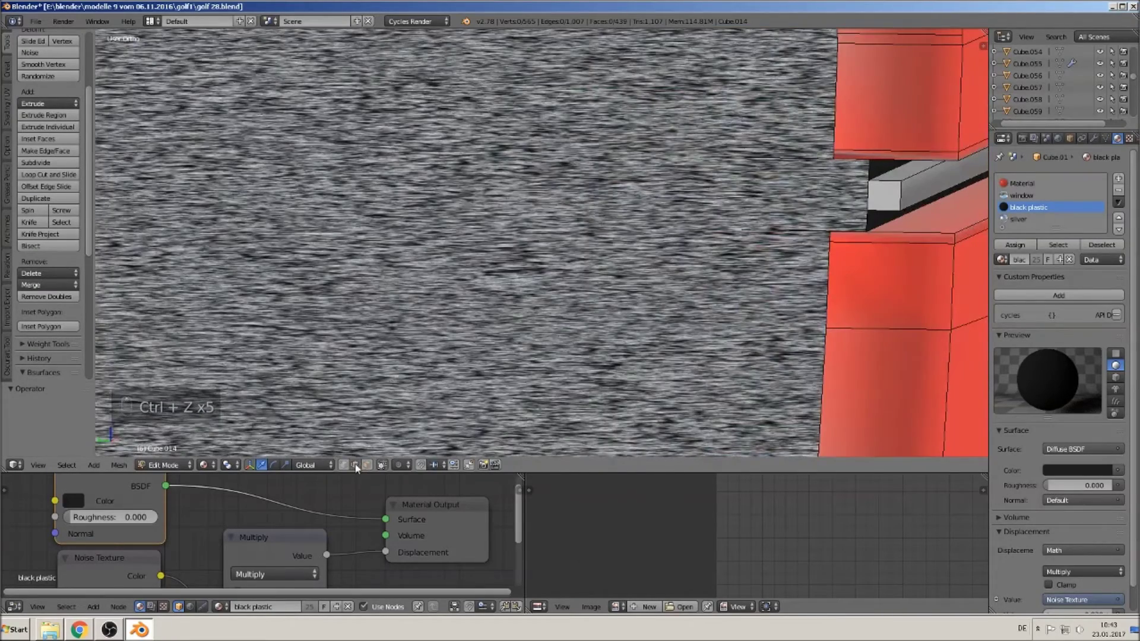
Step: Remove the leftover edges in the gap and fill it with a new face between the bordering vertices
key(x)
key(x)
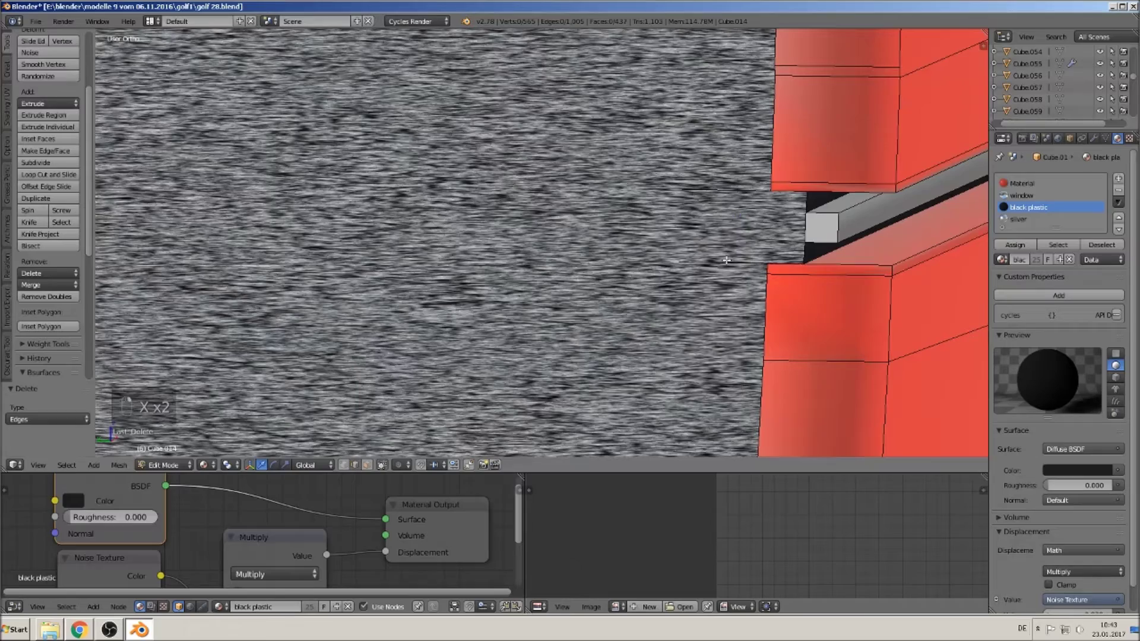
key(x)
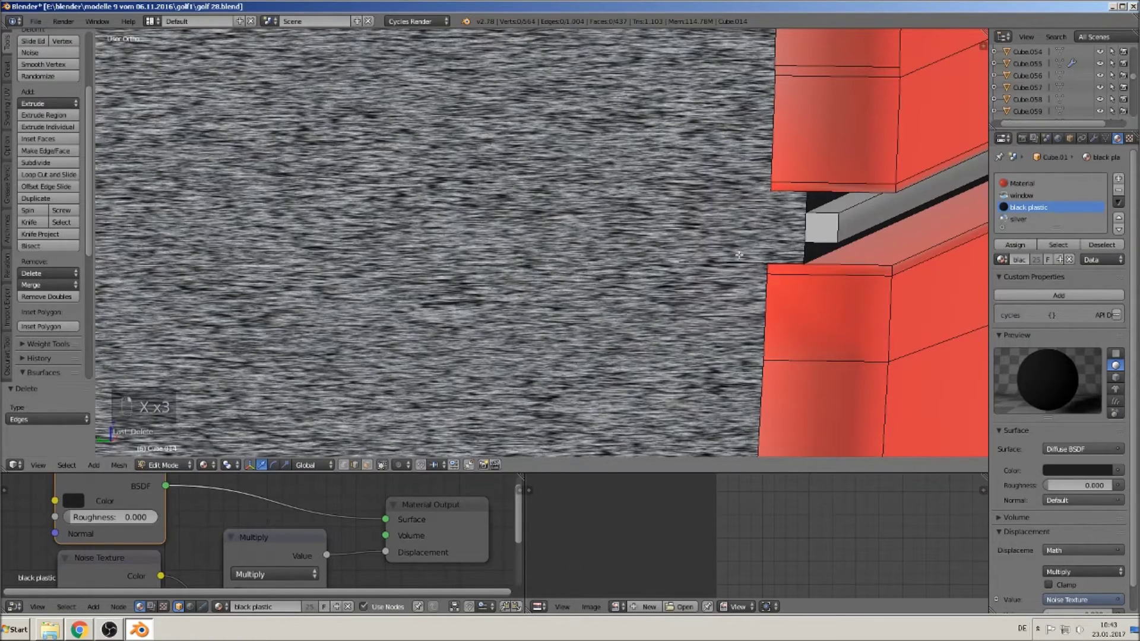
key(x)
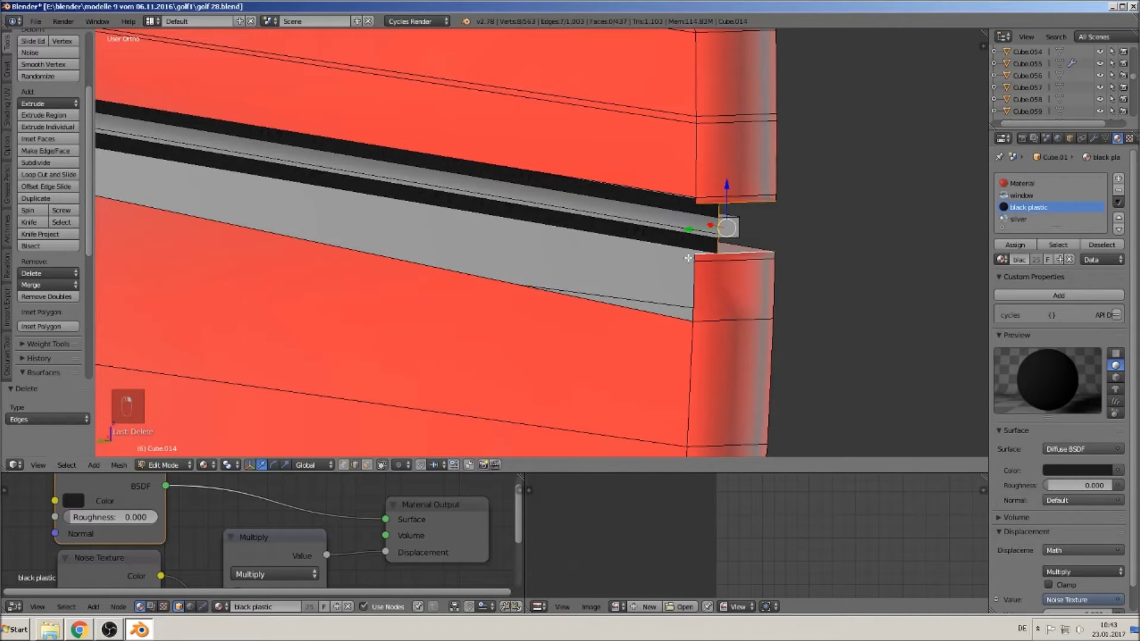
key(f)
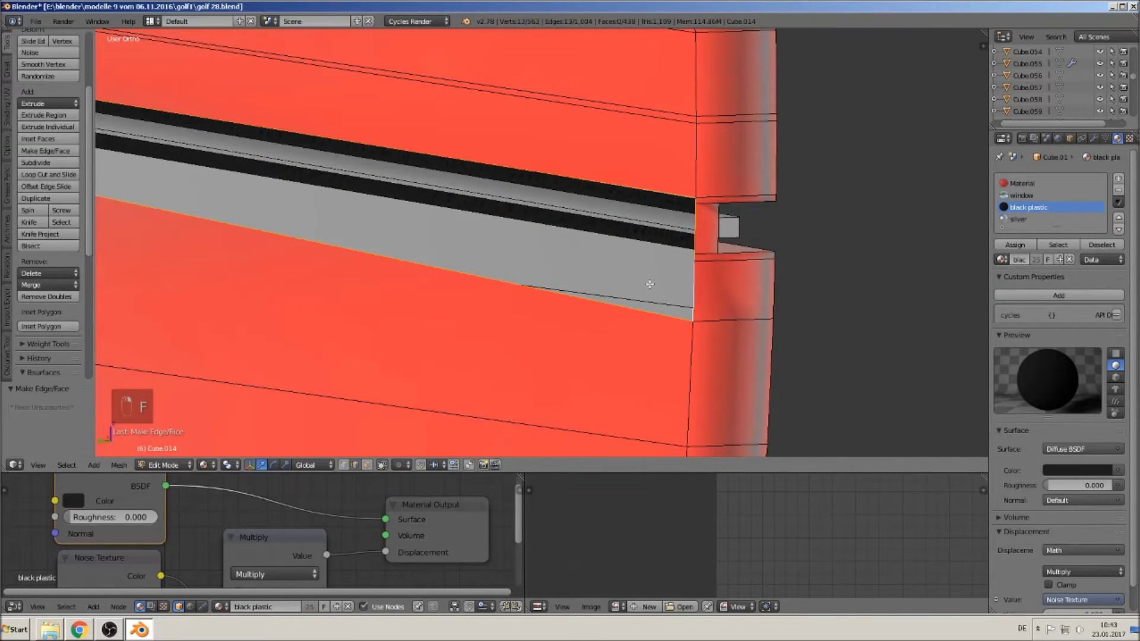
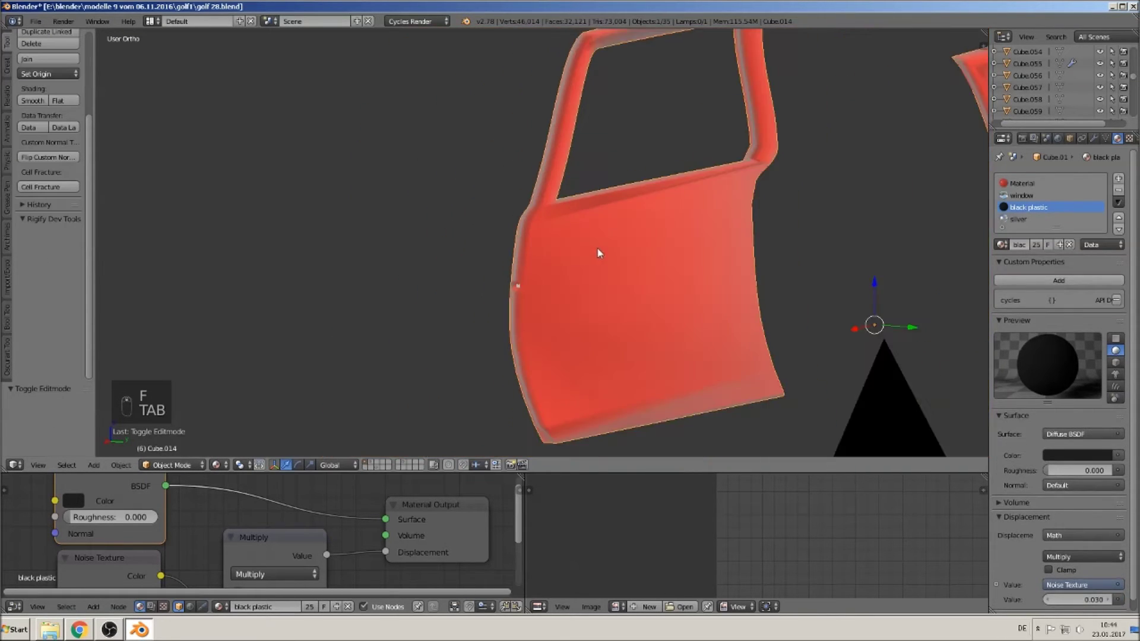
Step: Leave Edit Mode and orbit around the shaded door to inspect the filled window-sill area
key(Tab)
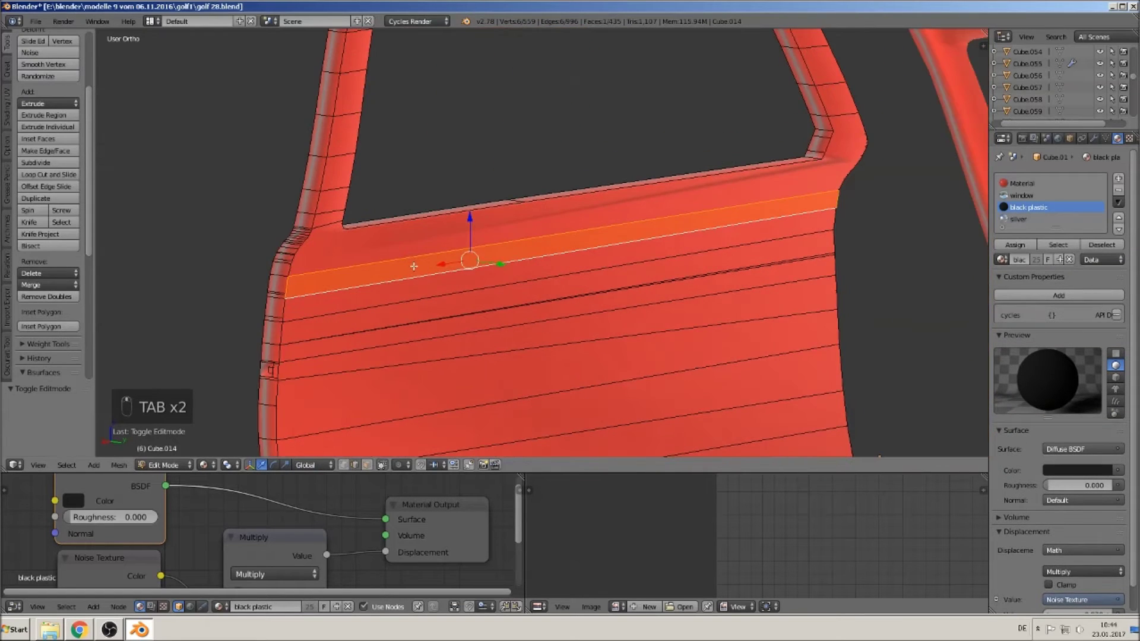
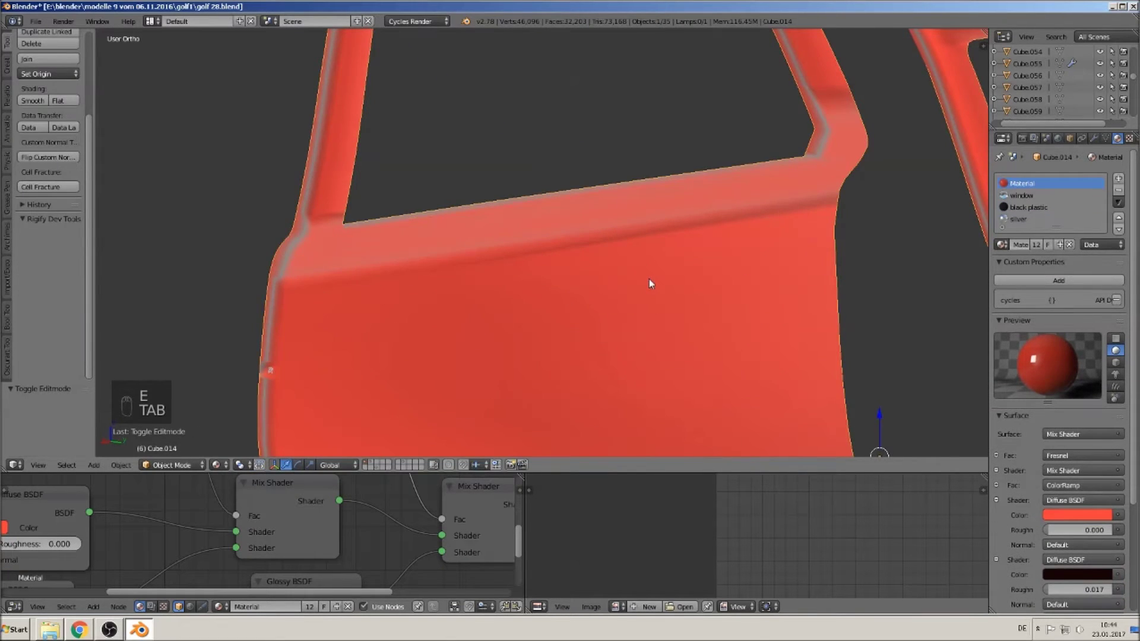
middle_click(649, 287)
middle_click(646, 304)
drag(660, 301, 1021, 291)
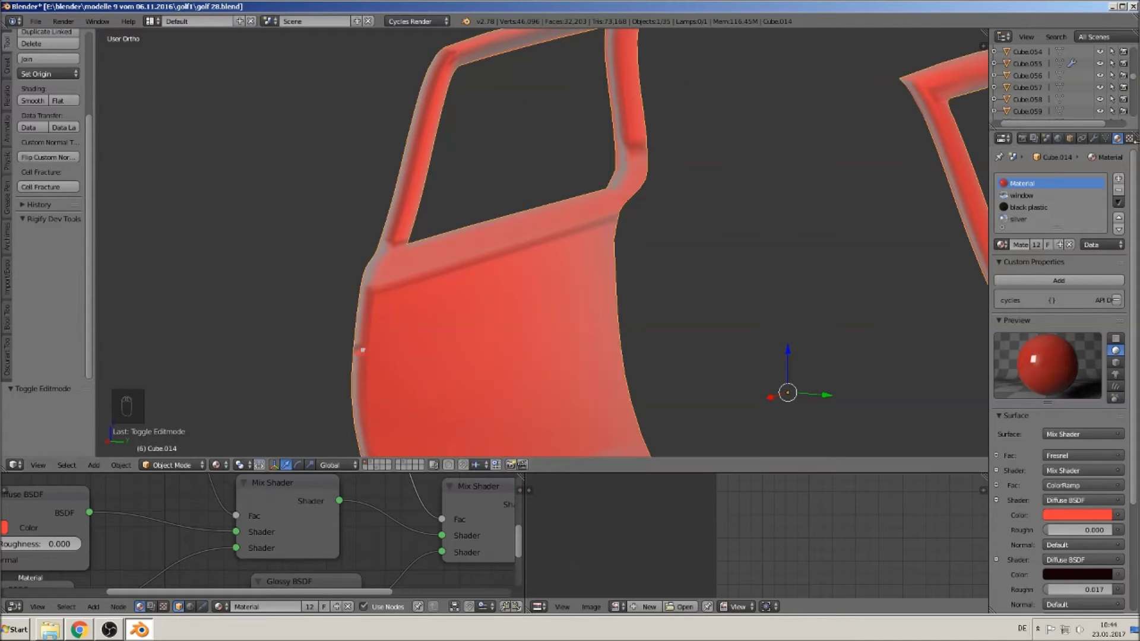
Step: Add an Edge Split modifier with a 42.9° split angle and move it above the Mirror modifier
drag(1101, 141, 576, 243)
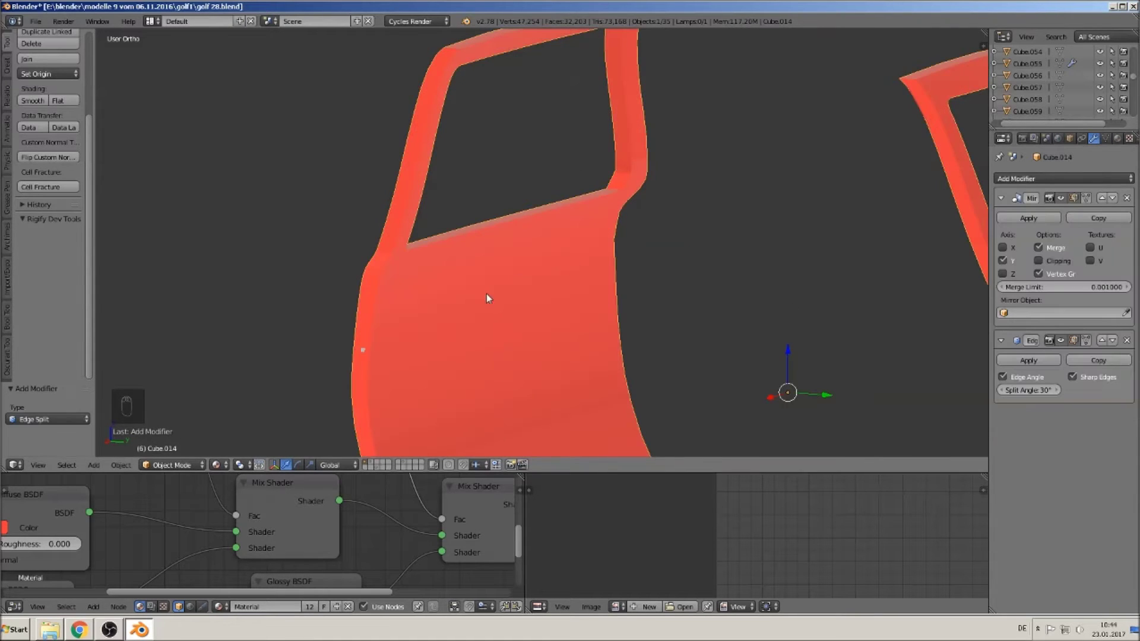
drag(531, 285, 1024, 377)
click(1024, 377)
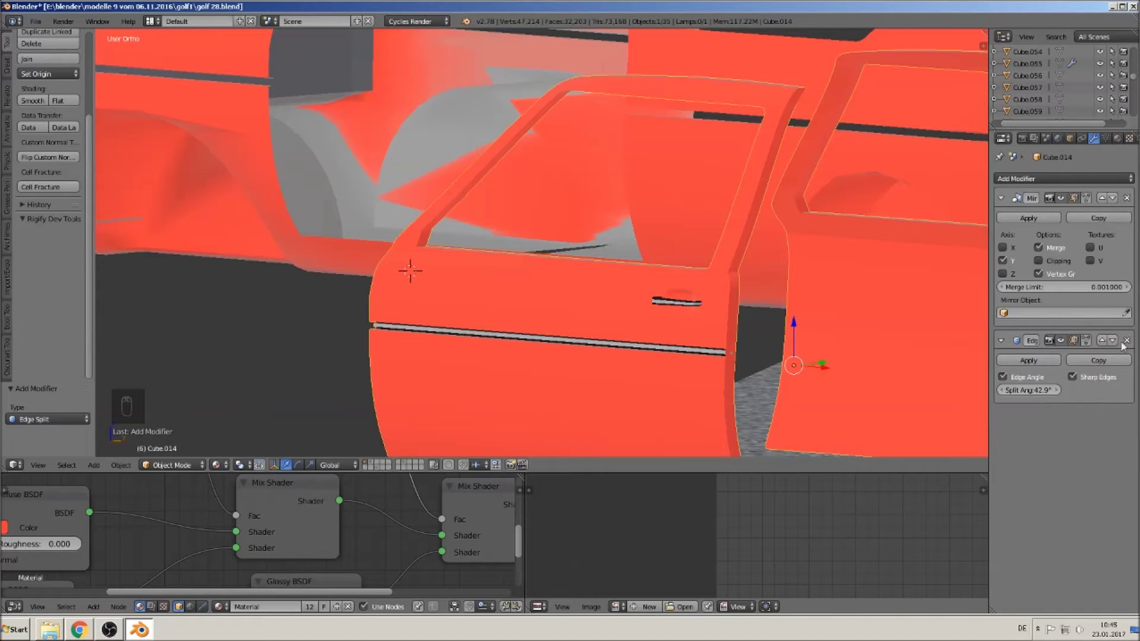
Step: Orbit and zoom out to view both doors on the car
drag(1107, 342, 676, 268)
drag(793, 278, 676, 268)
drag(676, 267, 711, 308)
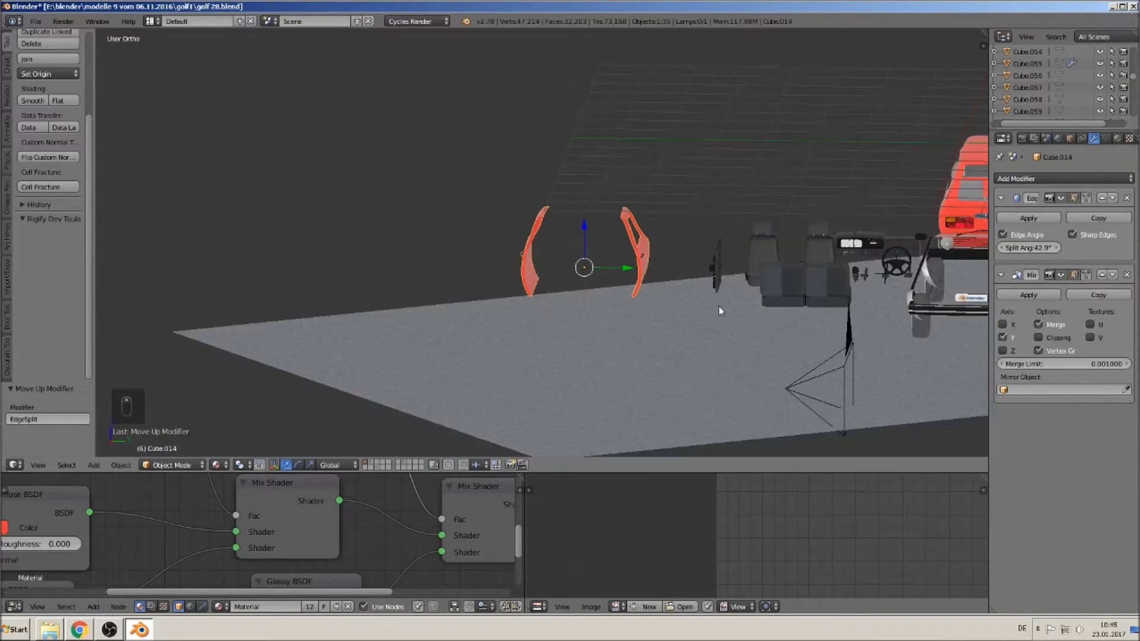
Step: Navigate in between the doors to bring the inner door panel into view
drag(719, 271, 569, 291)
drag(759, 269, 565, 313)
drag(591, 286, 569, 291)
drag(565, 312, 507, 301)
drag(506, 301, 566, 335)
drag(566, 336, 817, 374)
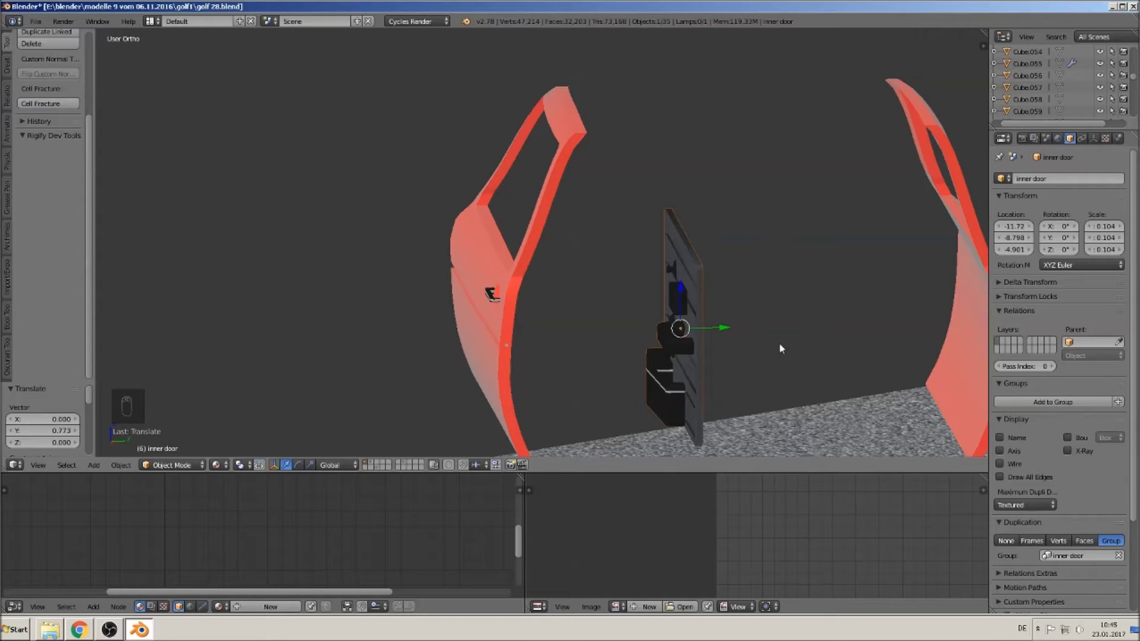
drag(731, 332, 781, 328)
drag(910, 346, 787, 304)
Step: Duplicate the inner door panel with Shift+D and slide the copy into the second door
key(shift+d)
drag(787, 303, 239, 437)
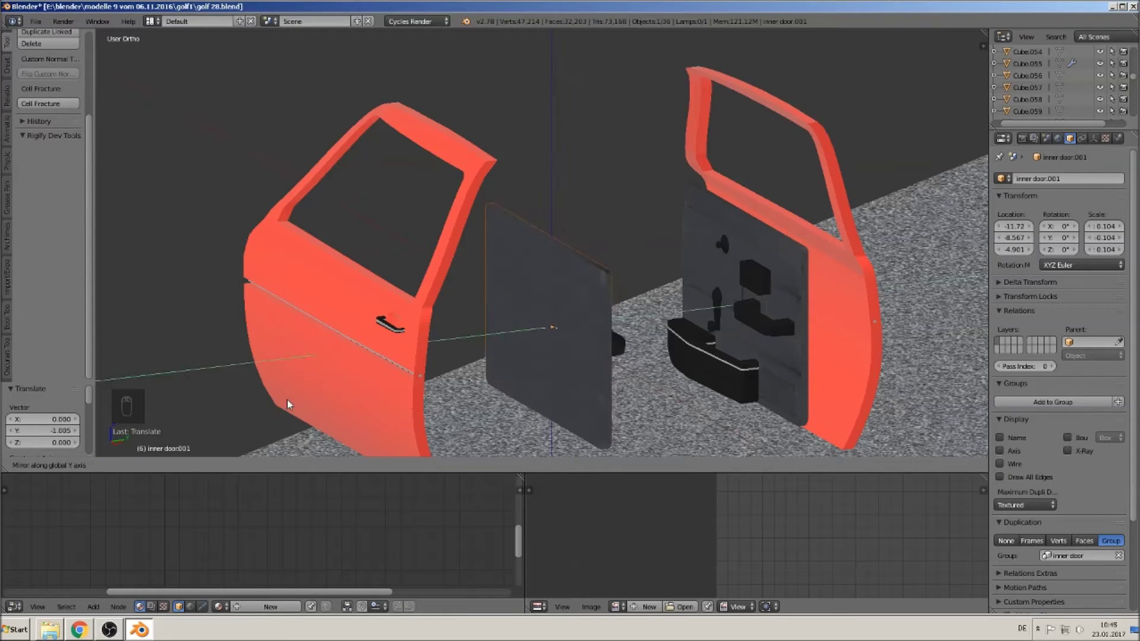
drag(372, 388, 389, 323)
drag(592, 331, 325, 357)
middle_click(325, 357)
click(279, 367)
drag(279, 366, 247, 354)
drag(326, 307, 275, 312)
drag(265, 331, 214, 349)
drag(292, 332, 399, 296)
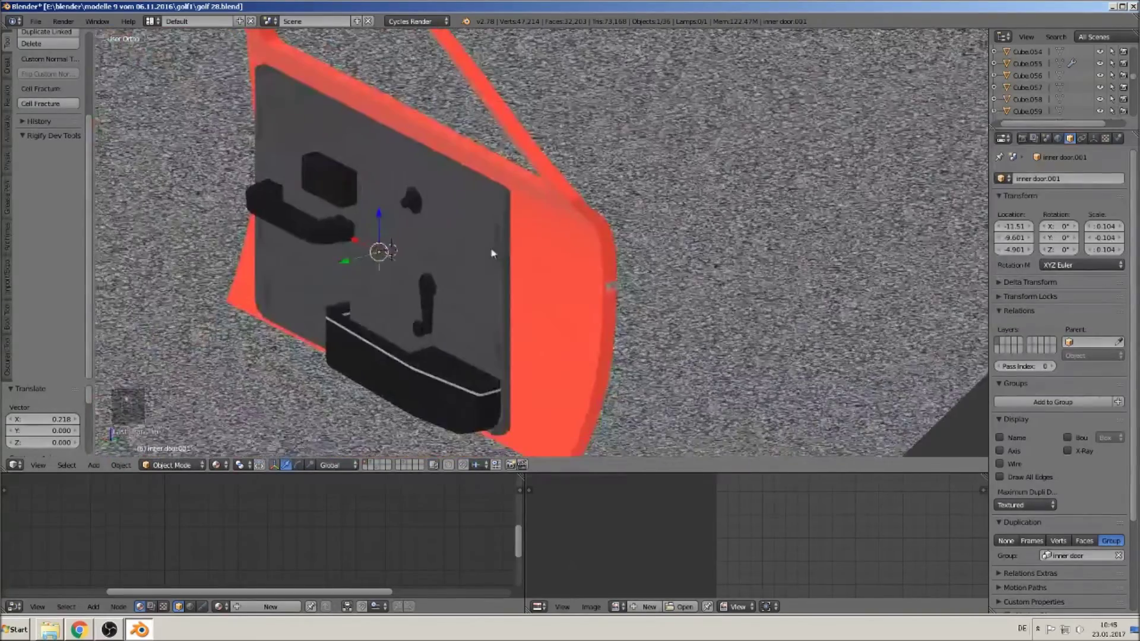
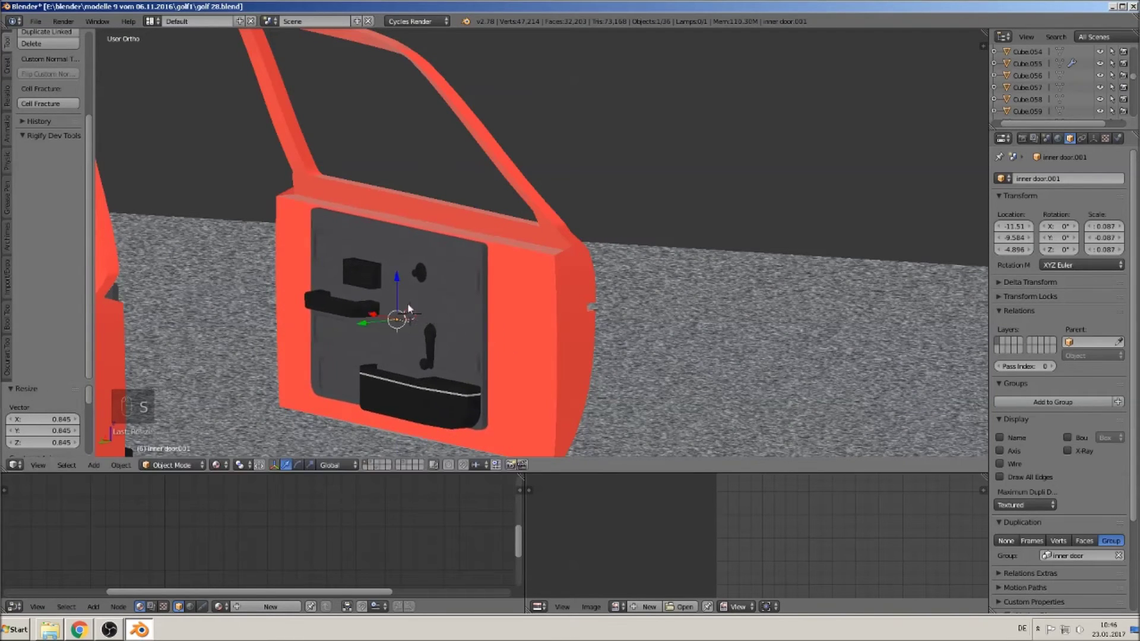
Step: Scale the copied panel down, widen it along X to fill the door, then delete the unneeded object
click(399, 279)
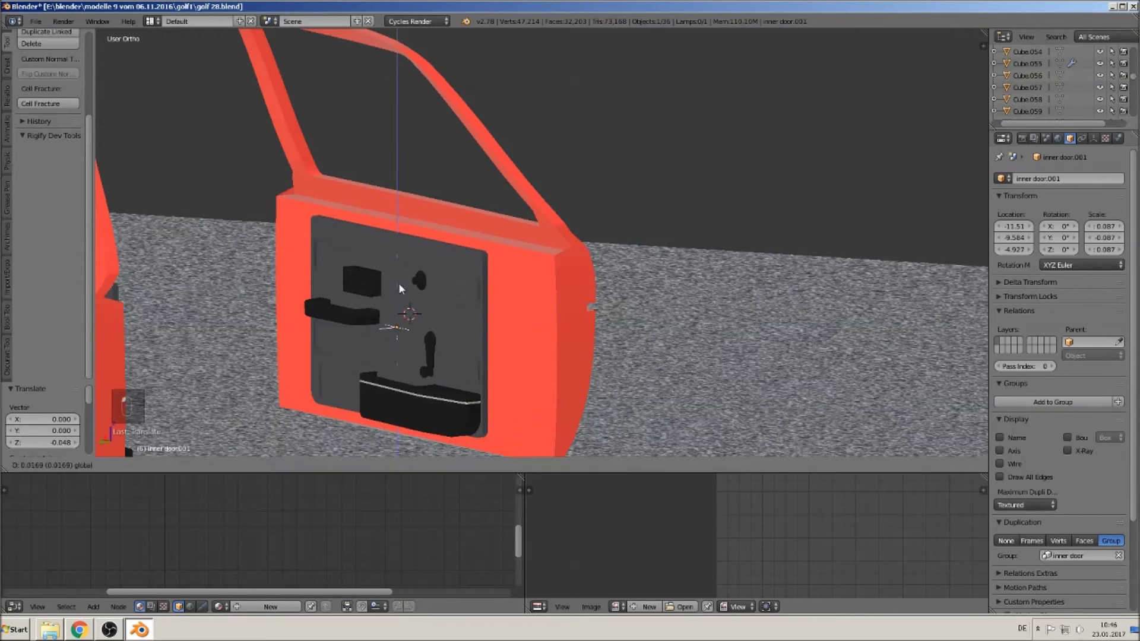
key(s)
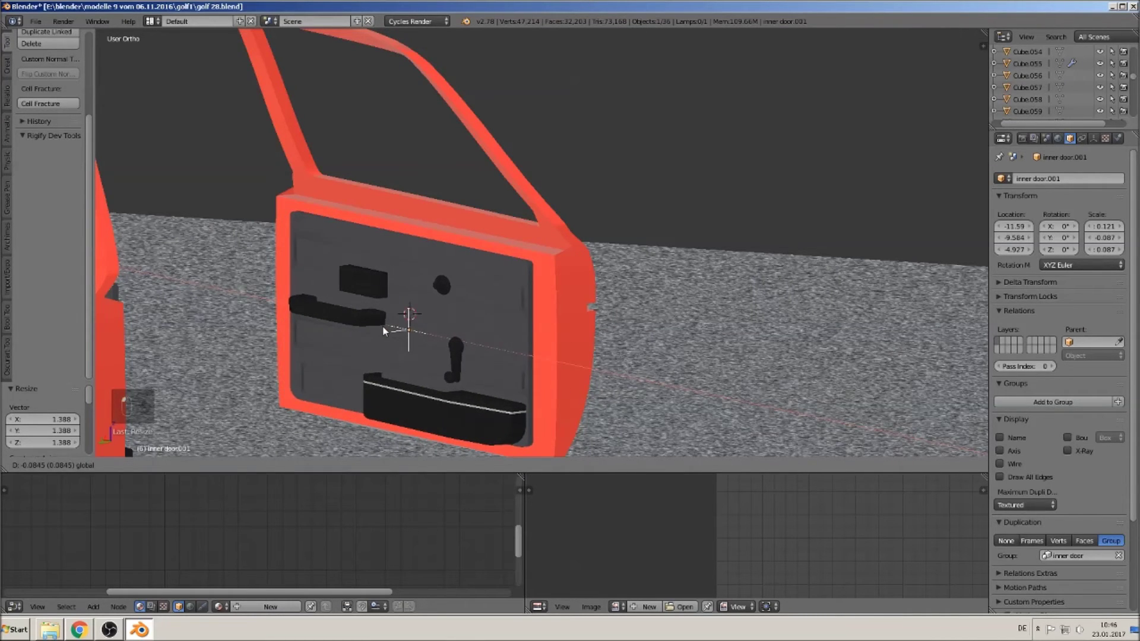
middle_click(501, 344)
drag(511, 347, 610, 348)
drag(776, 277, 759, 247)
key(x)
key(x)
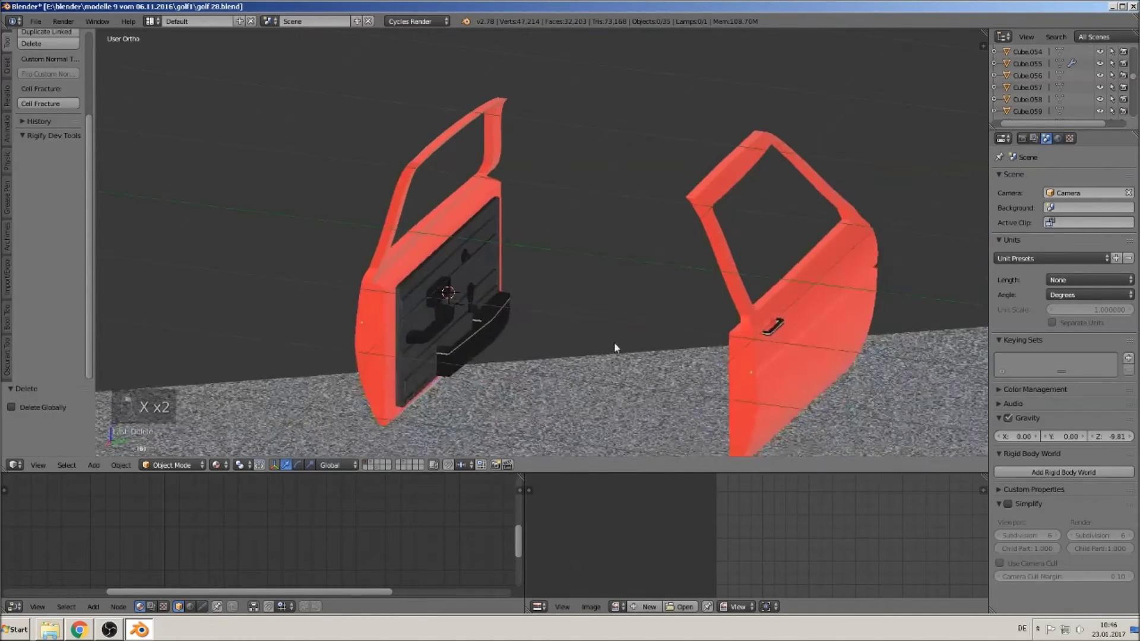
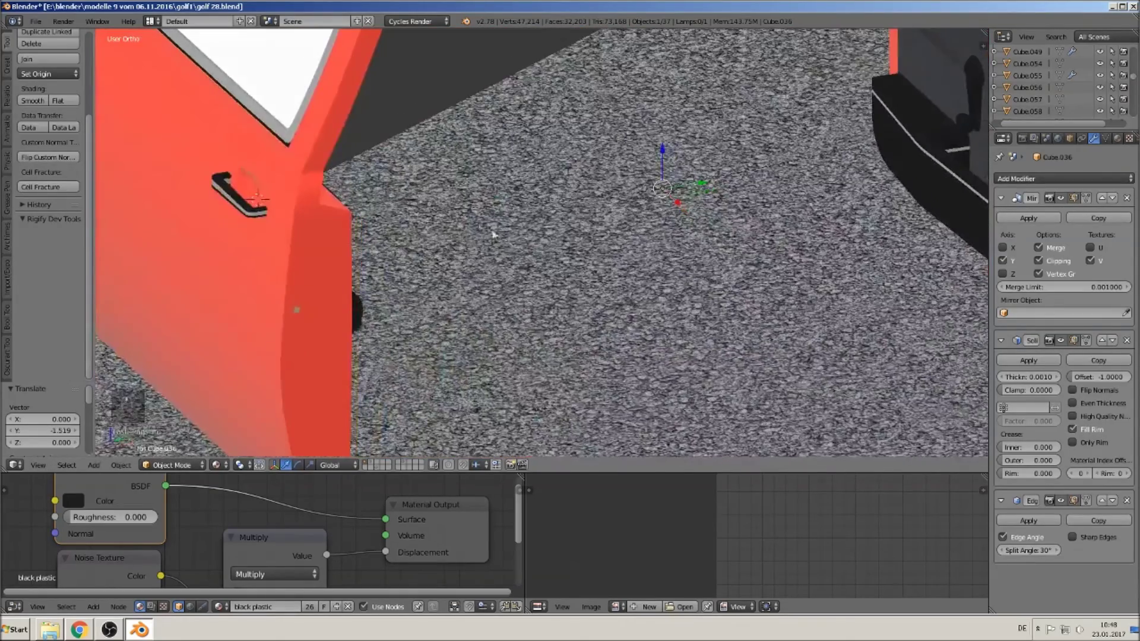
Step: Orbit to view the new white glass panes in both doors' windows
drag(438, 318, 372, 324)
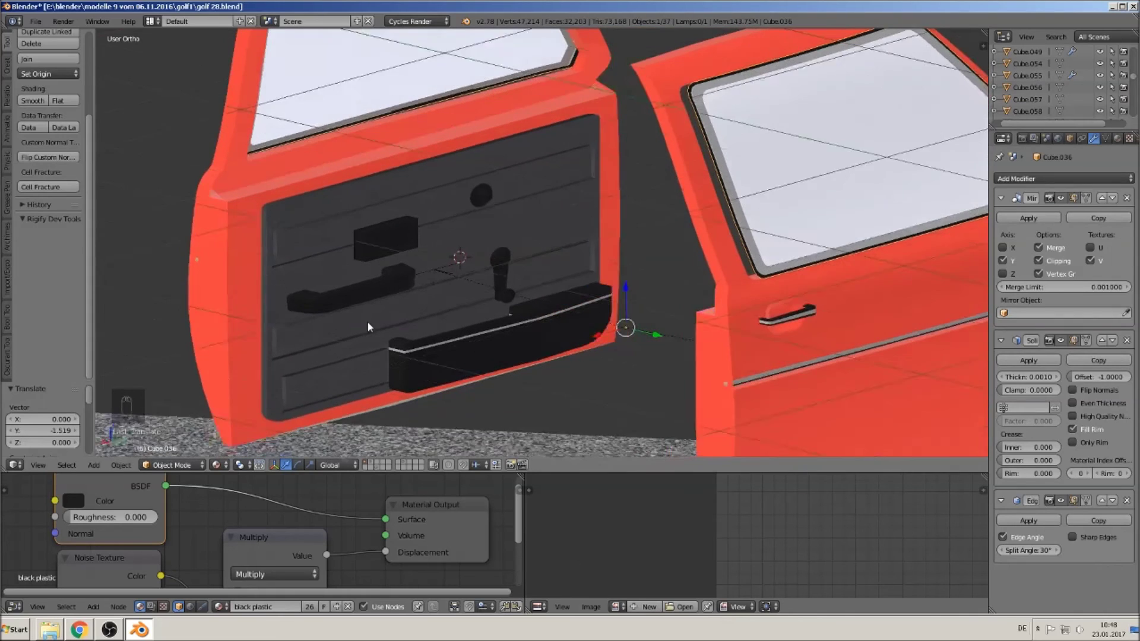
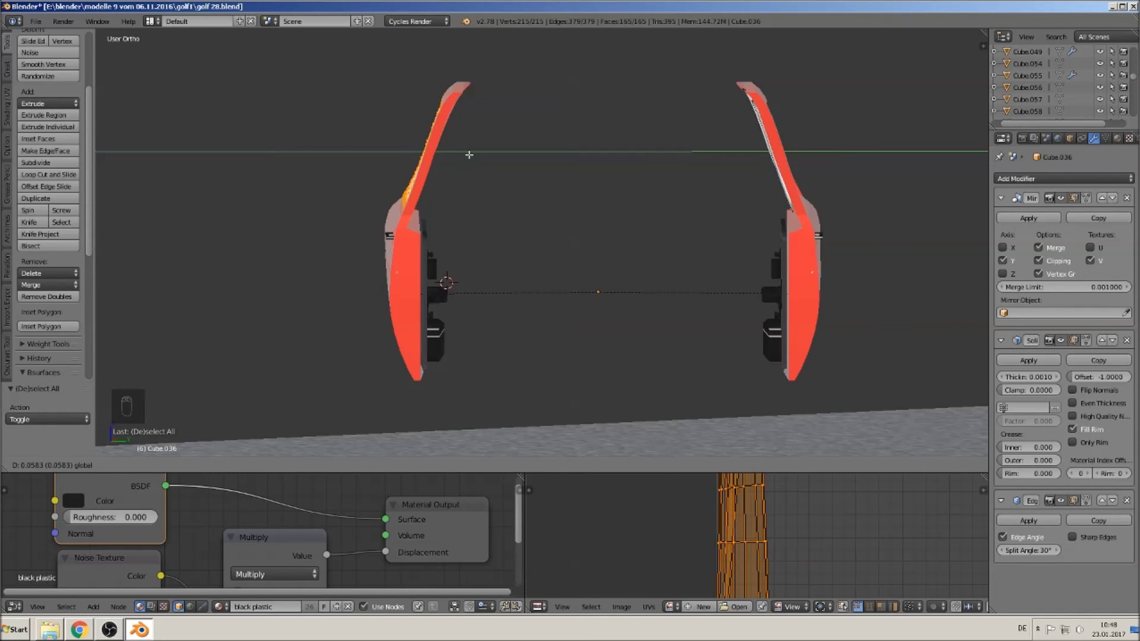
Step: Finish editing the nudged window glass and return to Object Mode
key(Tab)
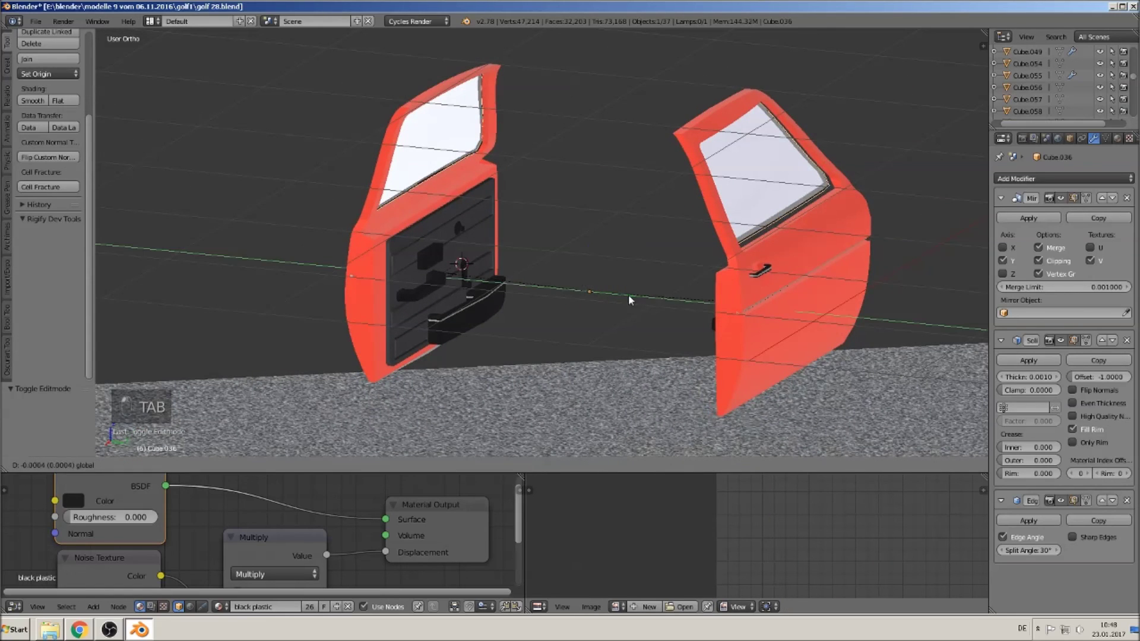
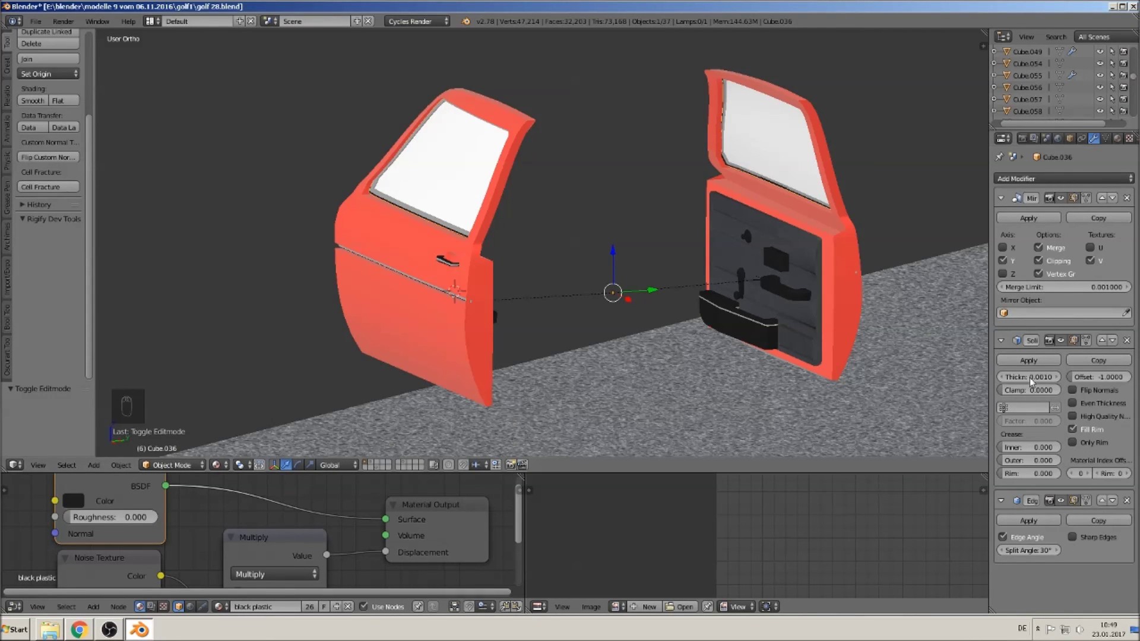
Step: Parent the inner door panel to the red door with Ctrl+P > Object and reselect the panel to check it
right_click(828, 199)
key(ctrl+p)
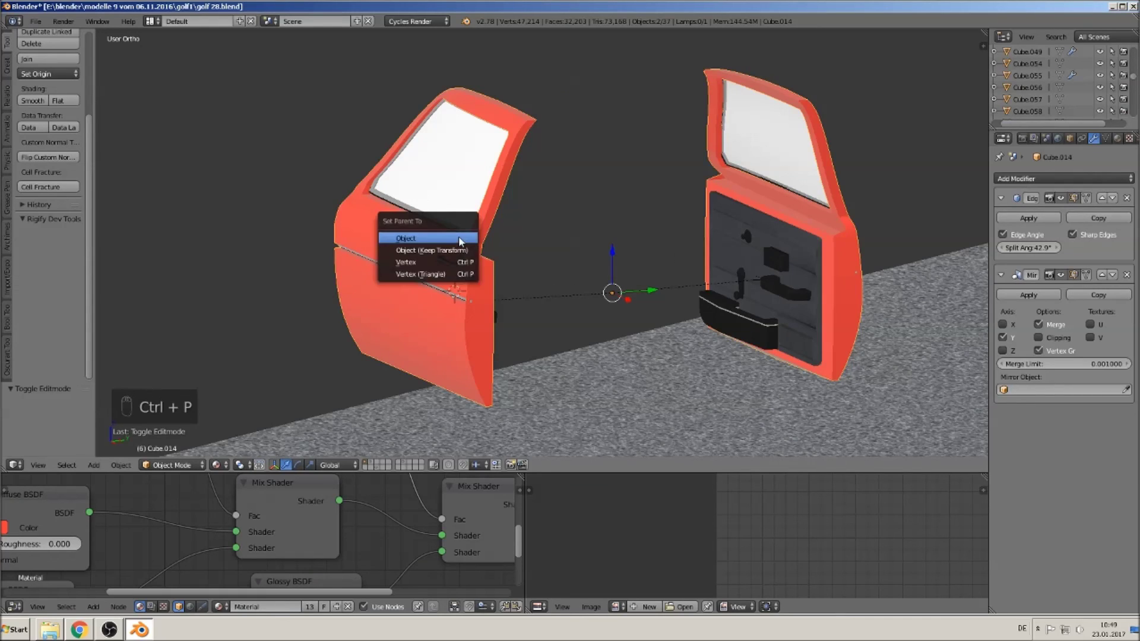
drag(780, 206, 706, 215)
right_click(706, 215)
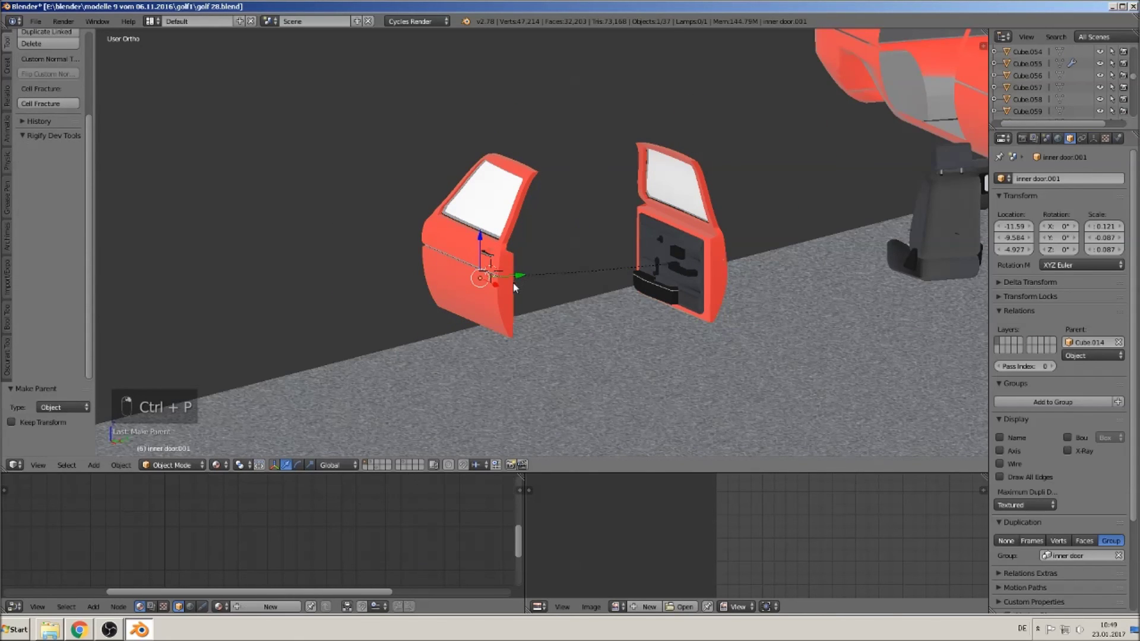
click(707, 214)
Step: Shift the door sideways to confirm the panel follows, then zoom out over both doors
drag(707, 214, 496, 288)
key(ctrl+z)
drag(453, 237, 681, 260)
drag(627, 272, 681, 259)
drag(545, 265, 452, 268)
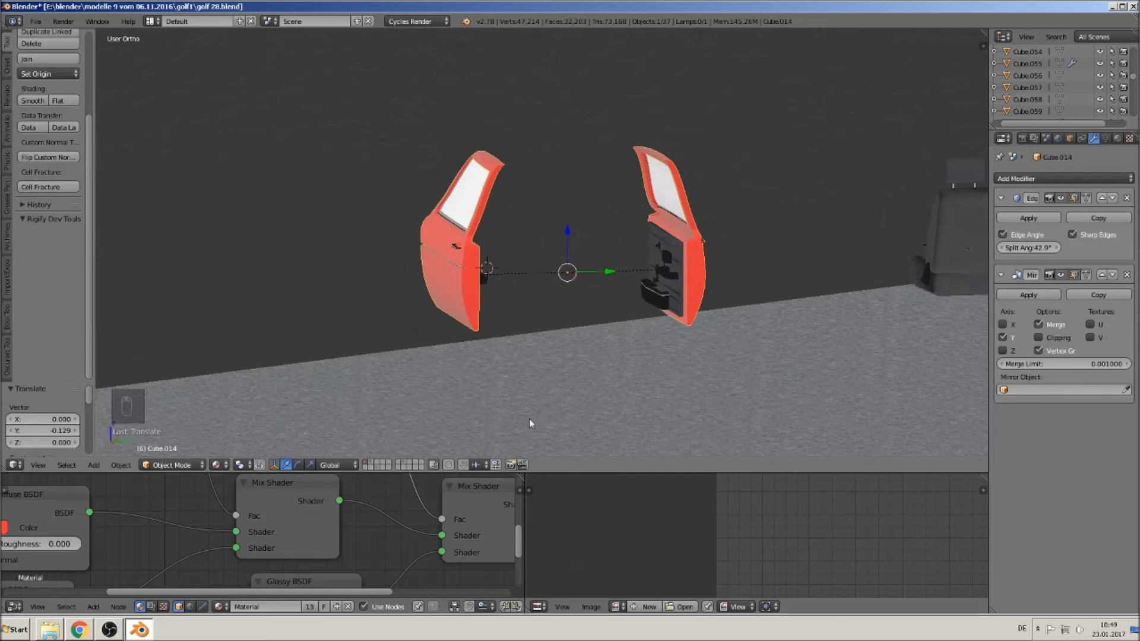